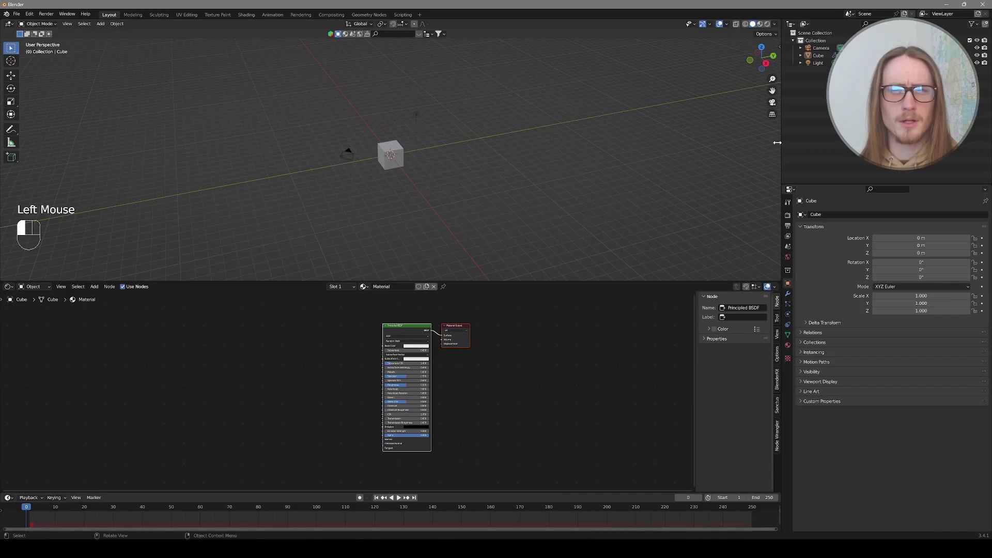
Step: Add a second cube and move it about 41 m along Y, away from the original
middle_click(491, 200)
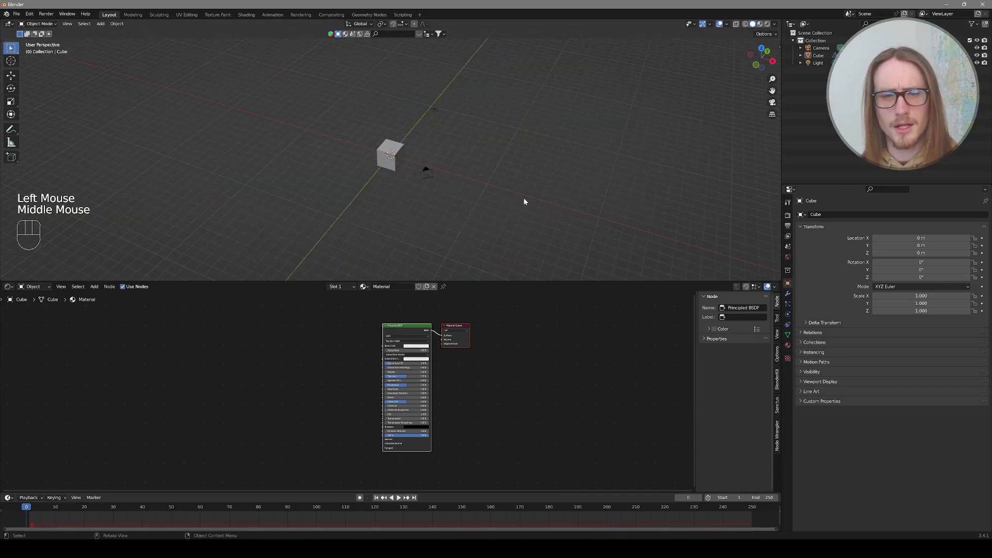
left_click_drag(525, 198, 485, 195)
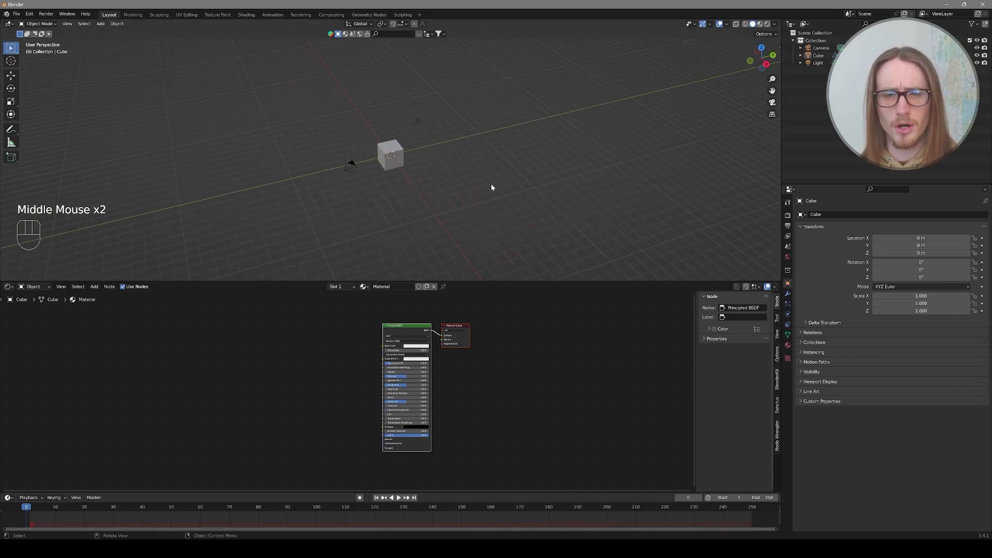
key("shift+a")
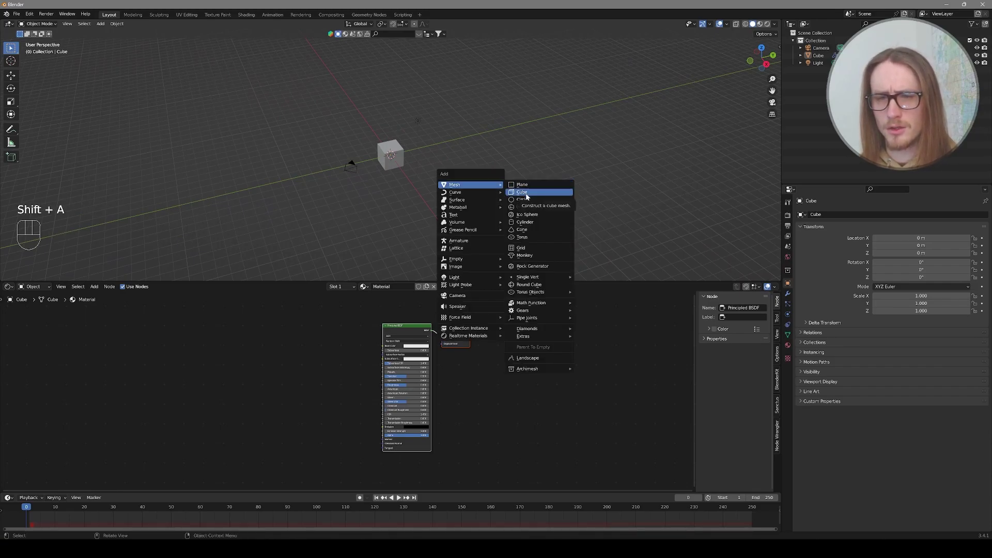
key("g")
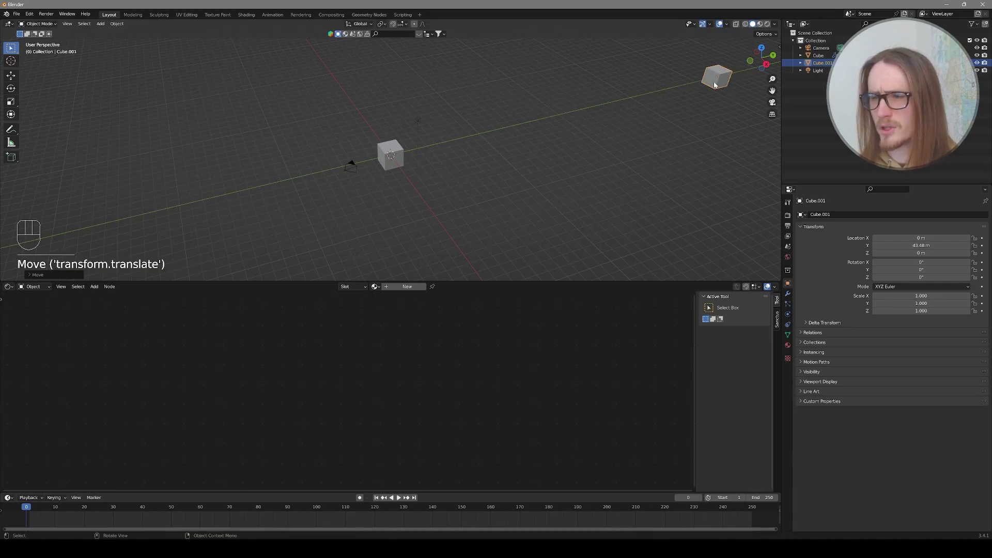
Step: Give Cube.001 a Decimate modifier with Ratio lowered to about 0.61
left_click(790, 296)
left_click_drag(819, 218, 834, 269)
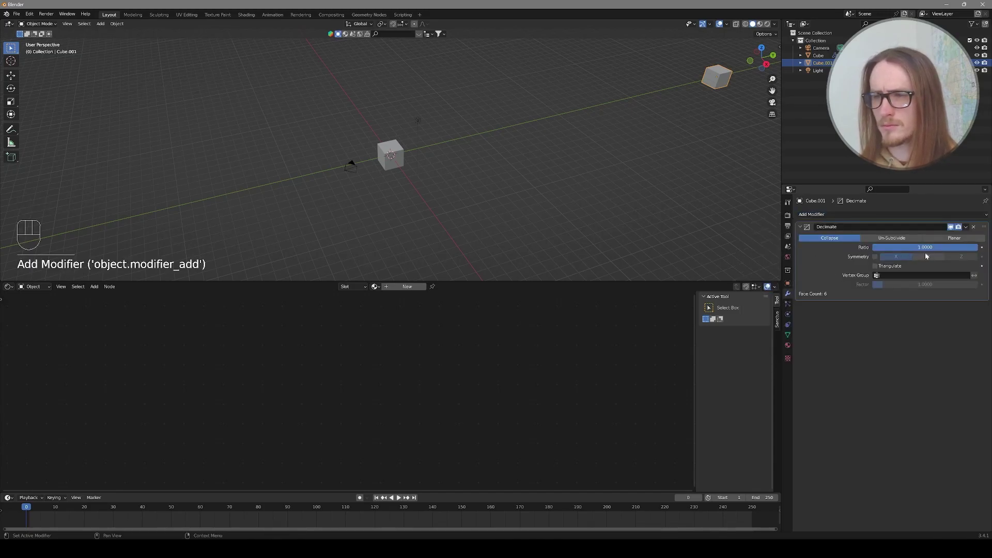
left_click_drag(958, 245, 741, 244)
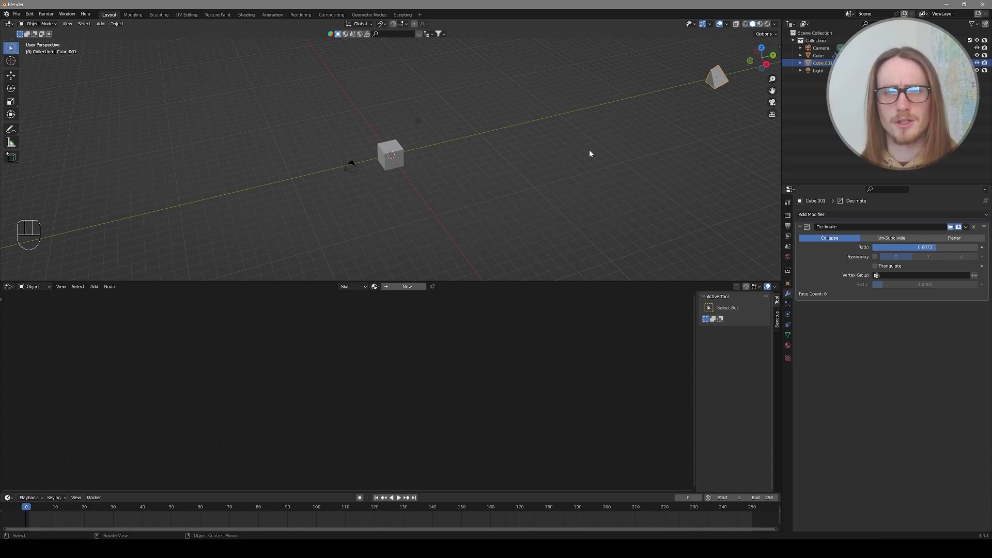
middle_click(575, 145)
Step: Render the first particle system as Object instances of Cube.001
left_click(409, 157)
left_click(399, 153)
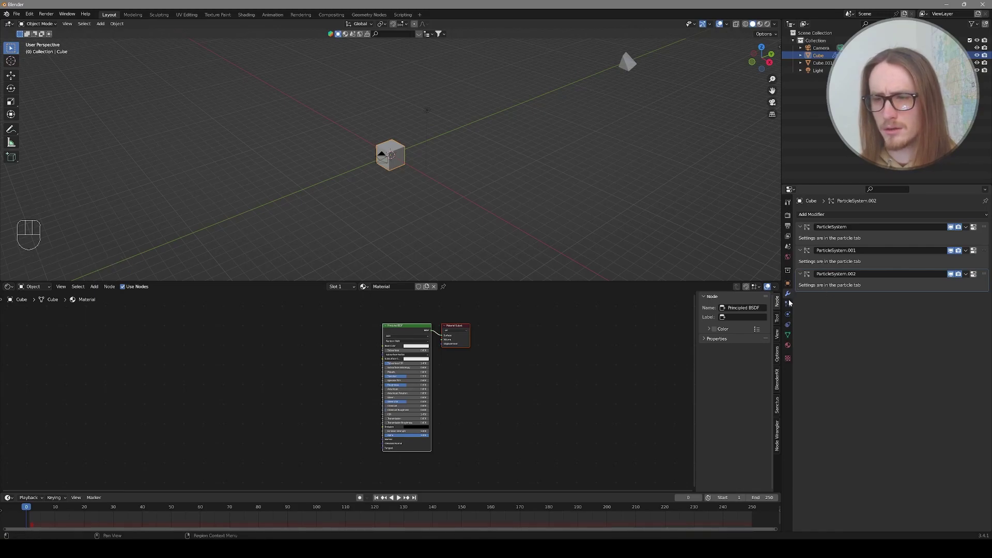
left_click(791, 306)
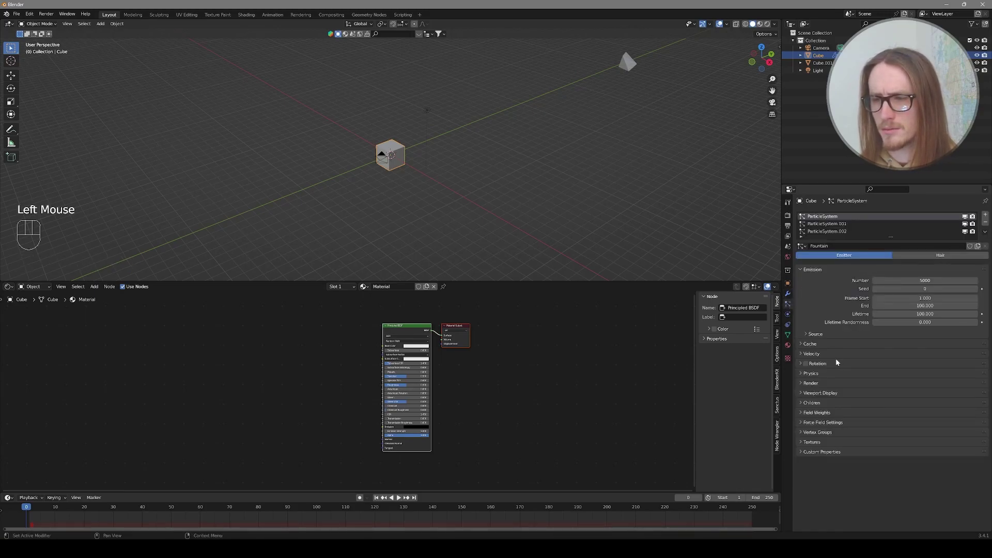
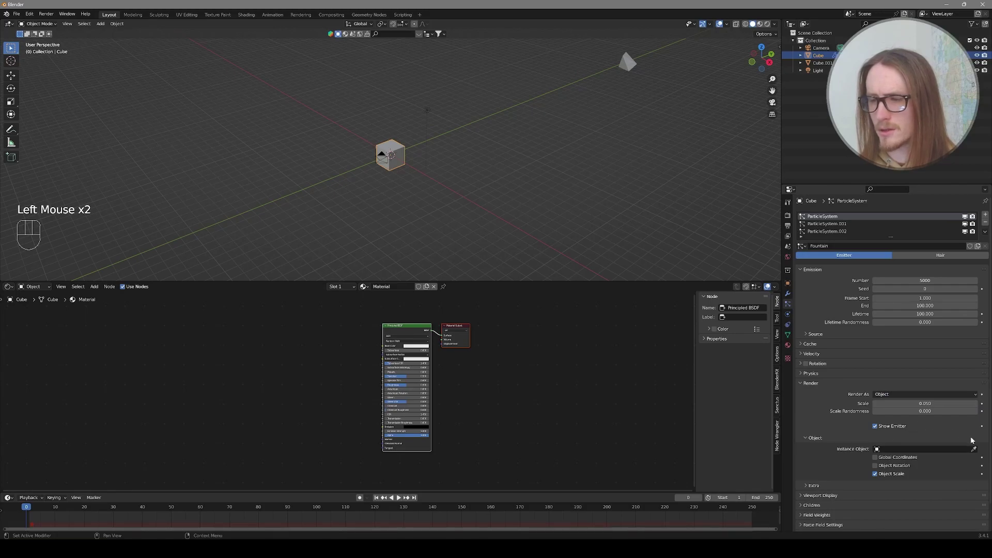
left_click(977, 451)
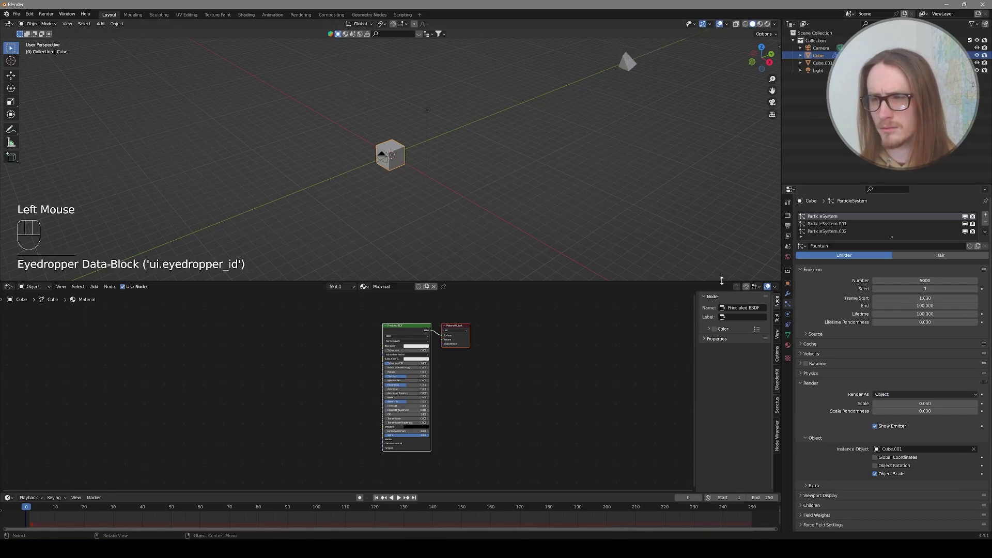
Step: Render the second particle system as Object instances of Cube.001 as well
left_click(827, 227)
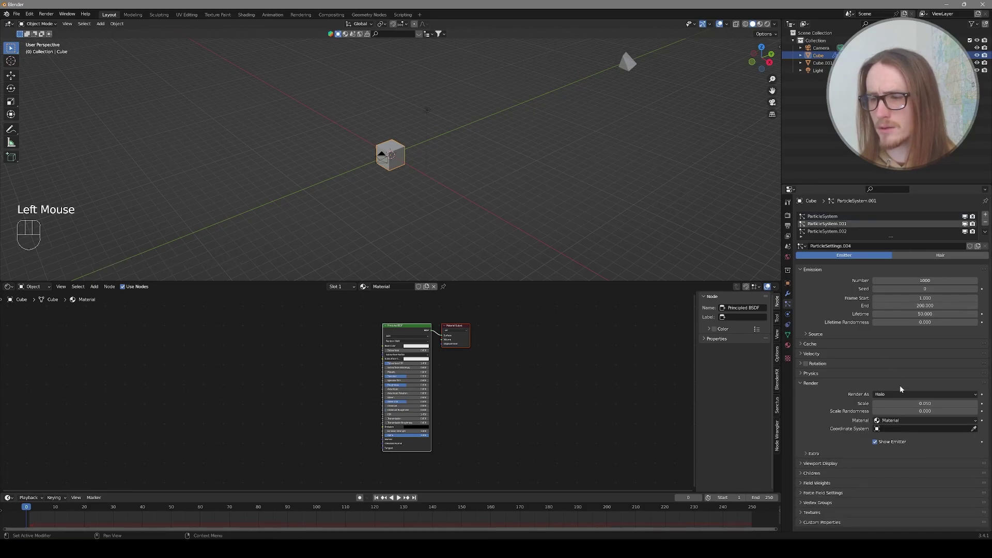
left_click_drag(903, 399, 895, 436)
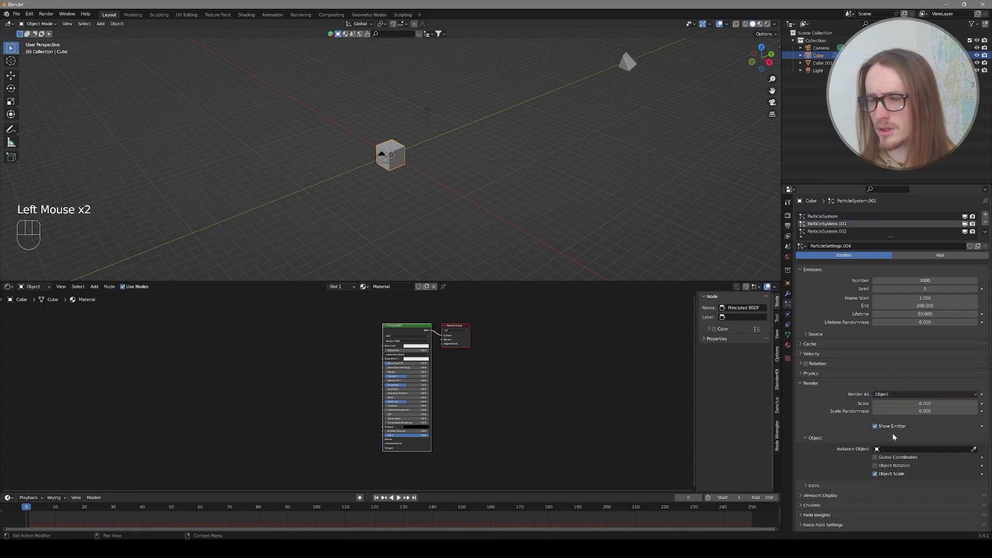
left_click(976, 452)
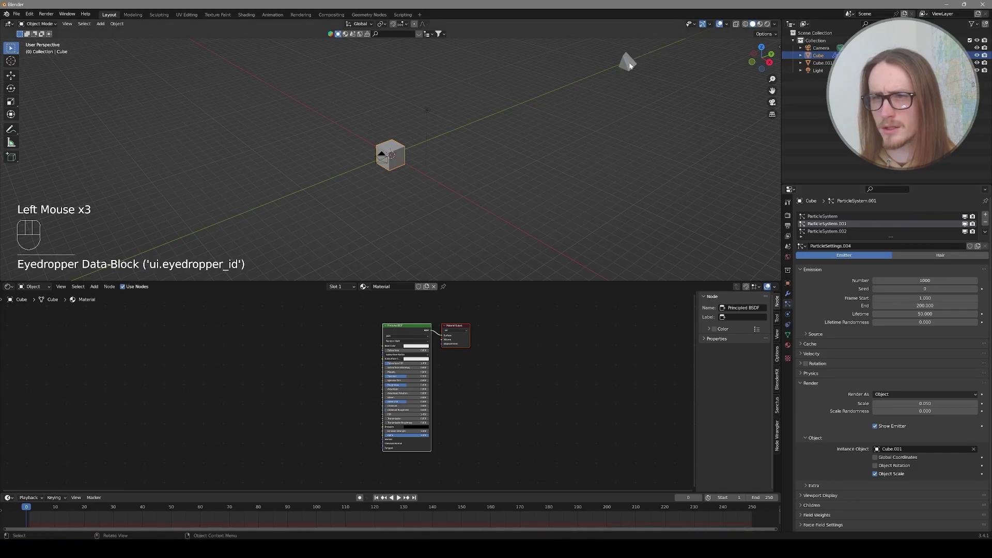
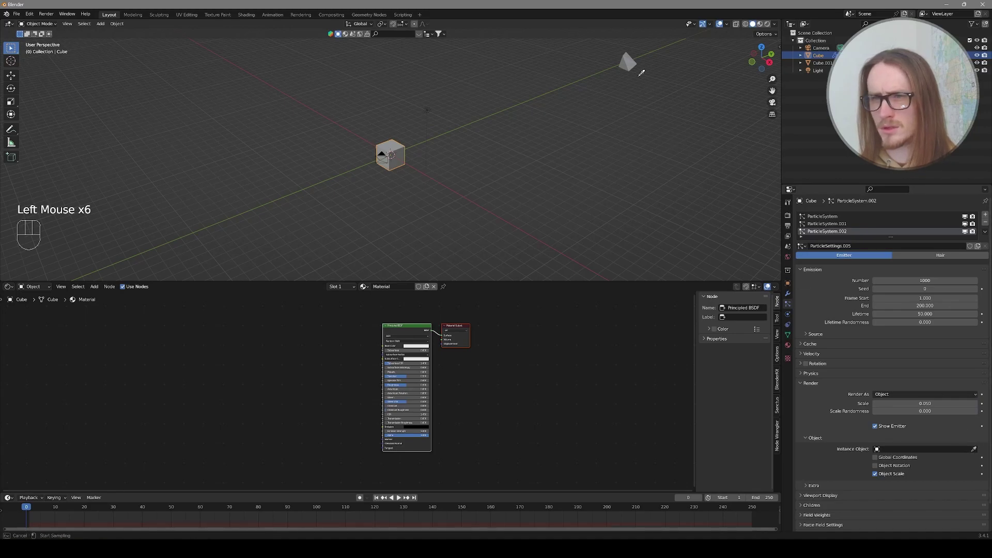
scroll("down", 3)
Step: Preview the particles at frame 37 and shrink the first system's Render Scale to 0.010
left_click_drag(501, 169, 485, 161)
scroll("down", 3)
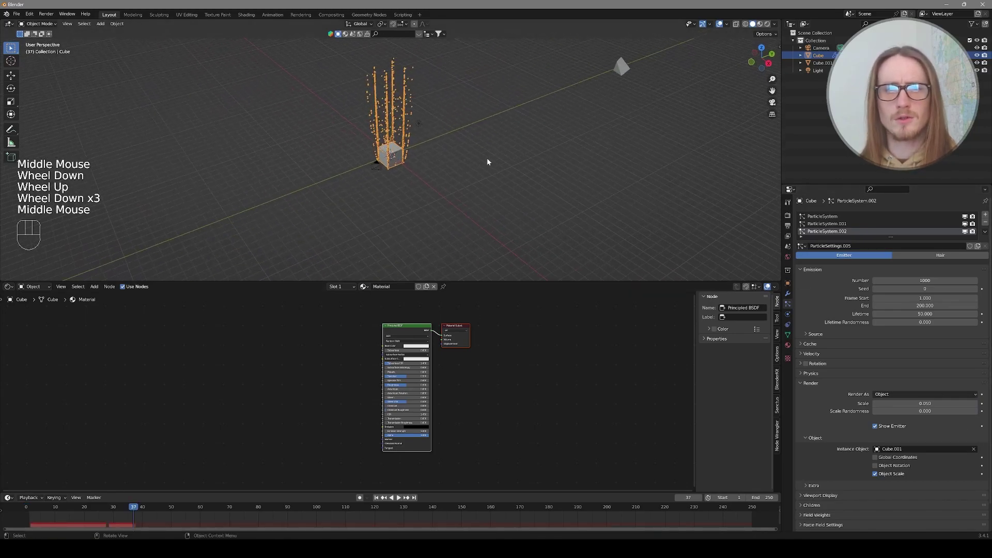
scroll("down", 3)
scroll("up", 3)
middle_click(417, 116)
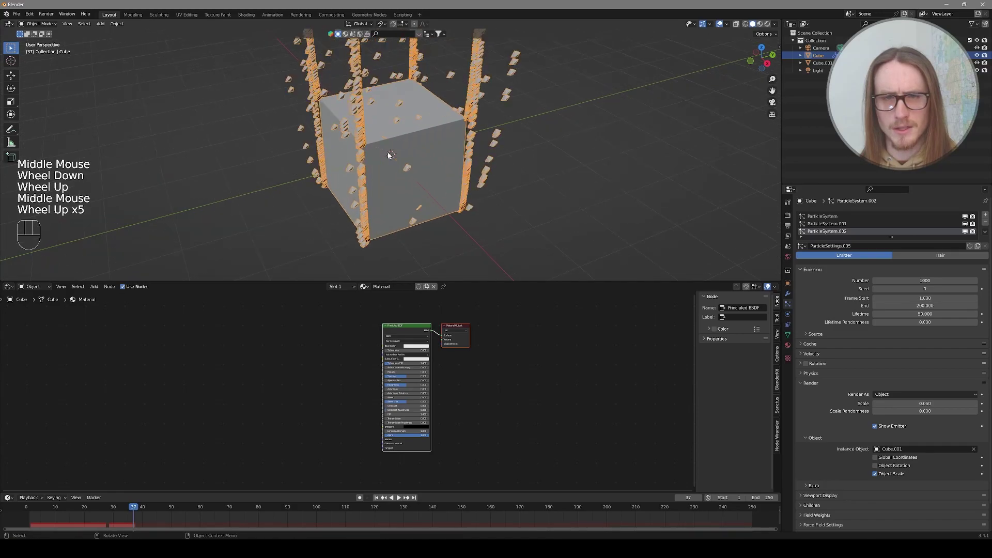
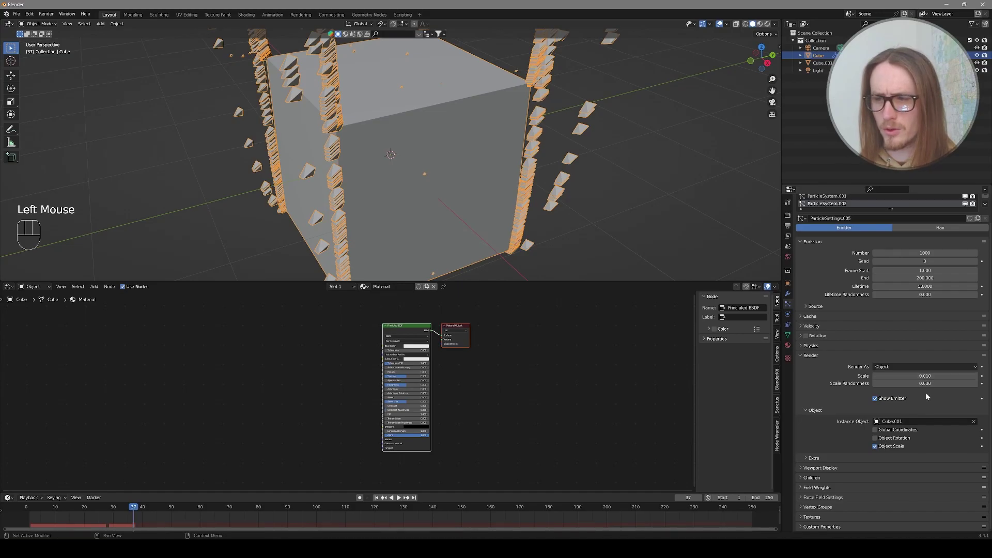
left_click_drag(902, 385, 979, 385)
scroll("up", 3)
Step: Set the second system's Render Scale to 0.010 and Scale Randomness to 1.0 on ParticleSystem
left_click(834, 225)
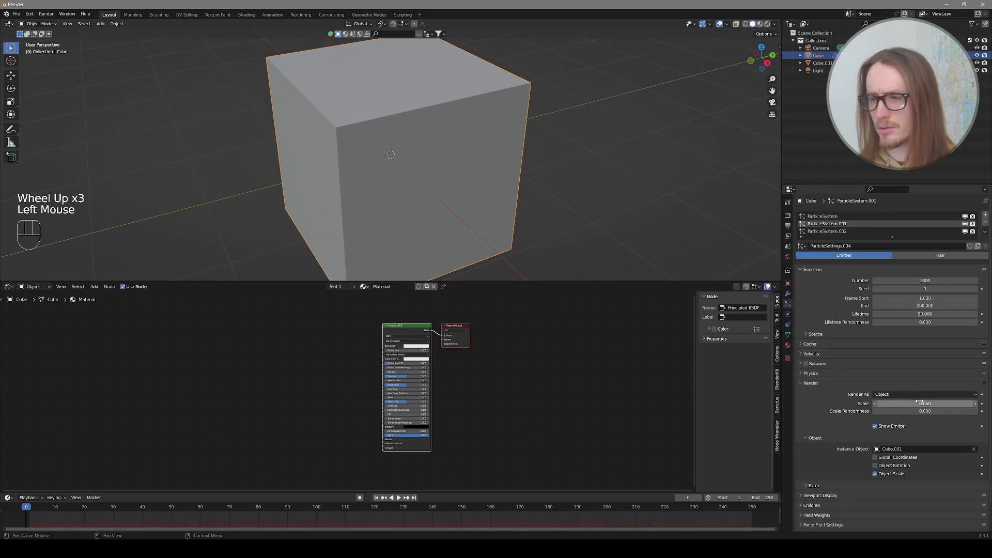
left_click(440, 333)
left_click_drag(906, 414, 980, 413)
left_click(832, 217)
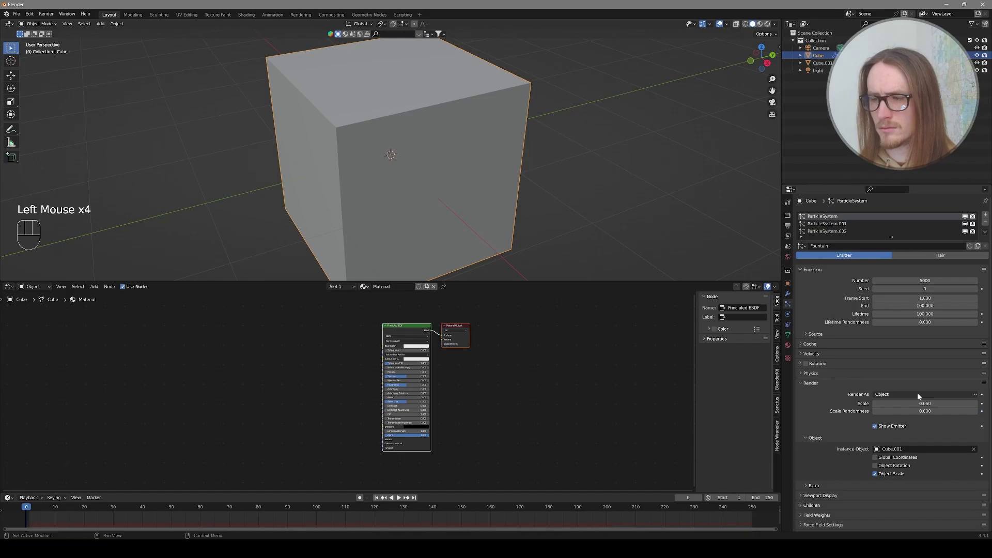
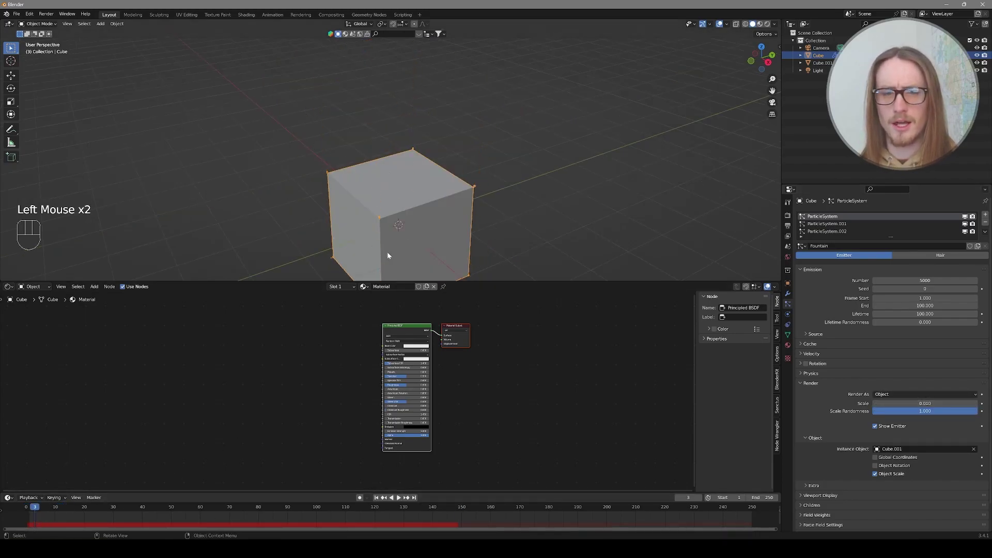
left_click_drag(136, 510, 482, 513)
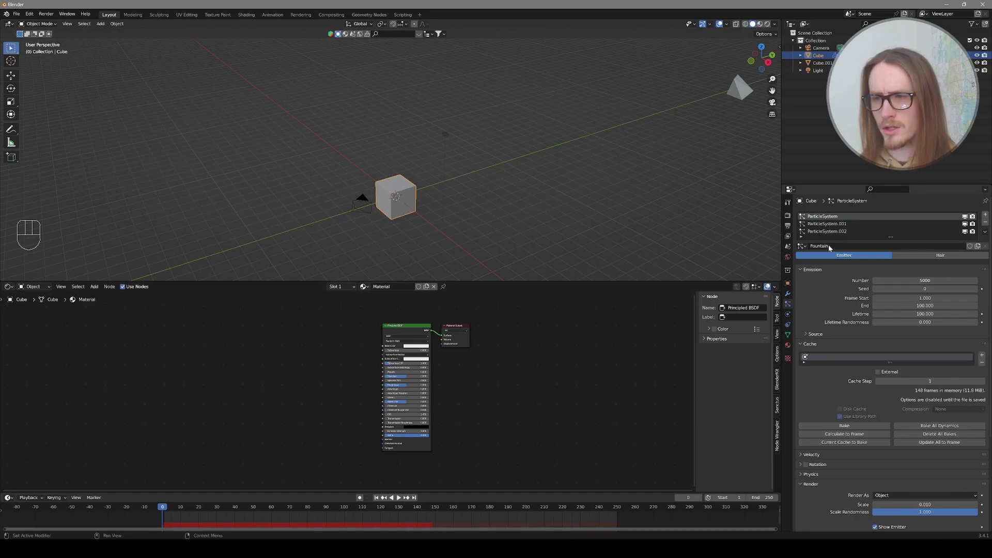
Step: Bake the first particle system's cache
left_click(810, 344)
left_click(810, 344)
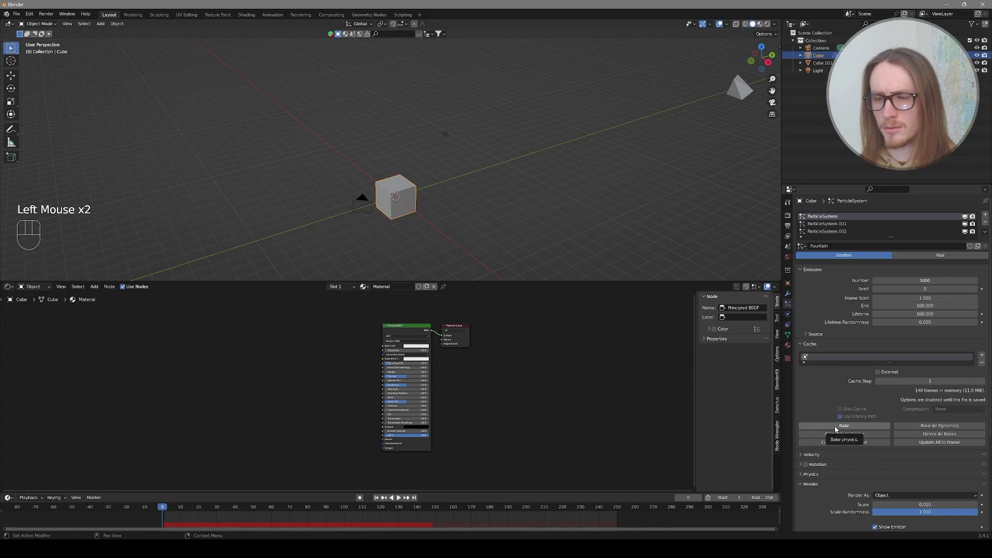
left_click(837, 428)
Step: Bake the second and third particle systems' caches for 250 frames
left_click(823, 226)
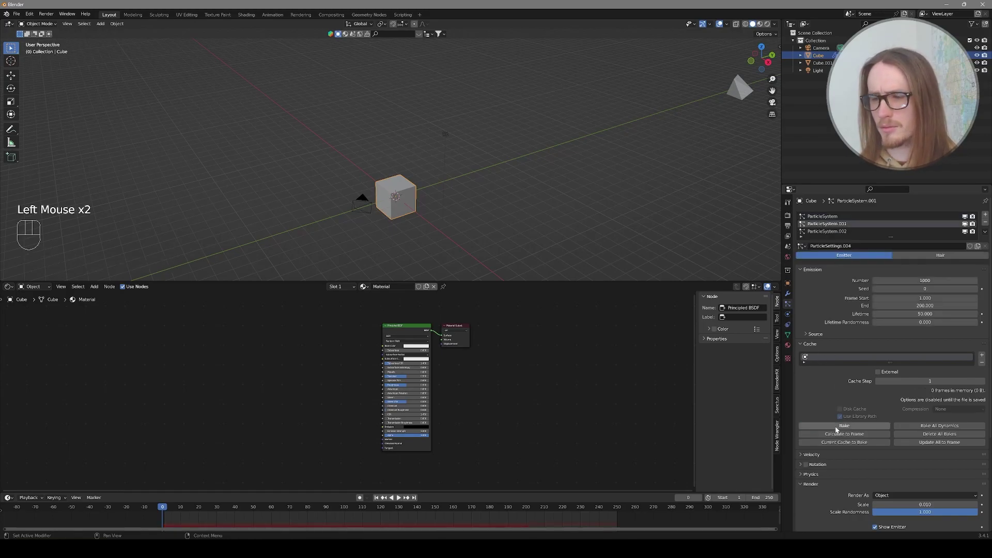
left_click(838, 429)
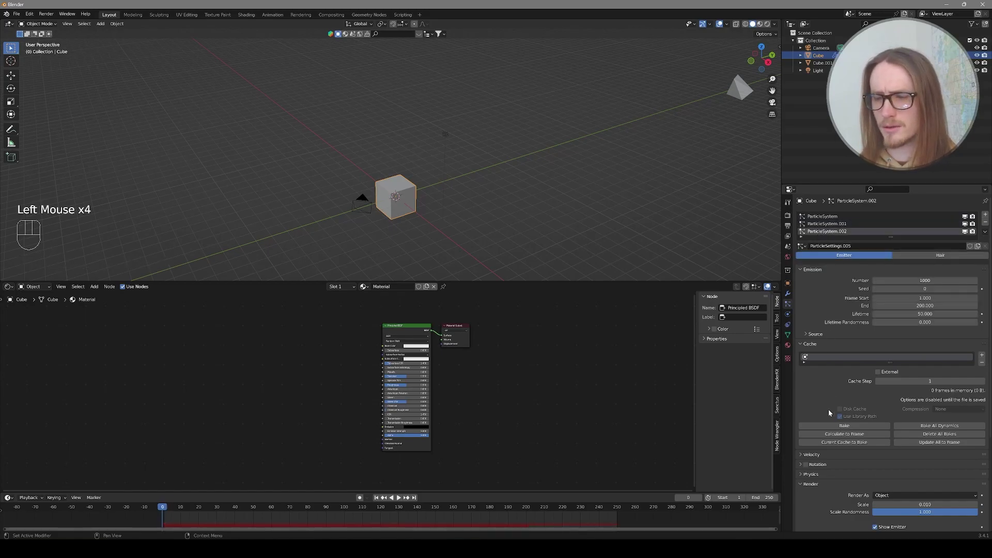
left_click(824, 425)
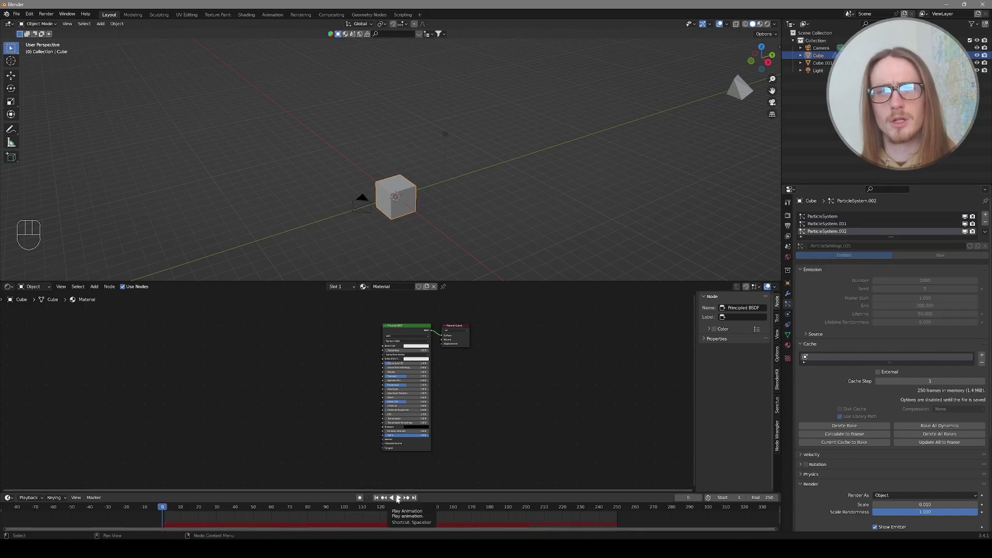
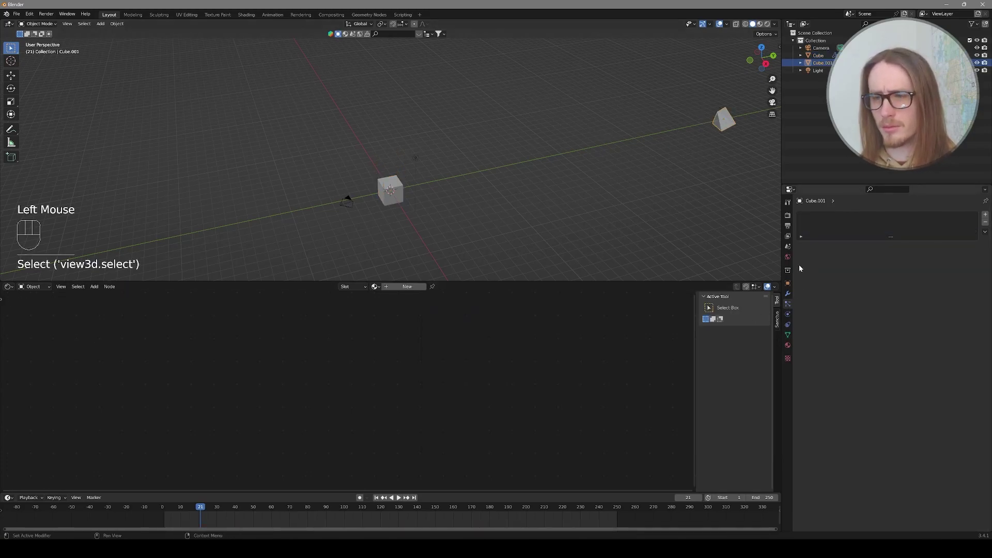
Step: Create a new material on Cube.001 and switch its Surface shader to Emission
left_click(788, 348)
left_click(892, 248)
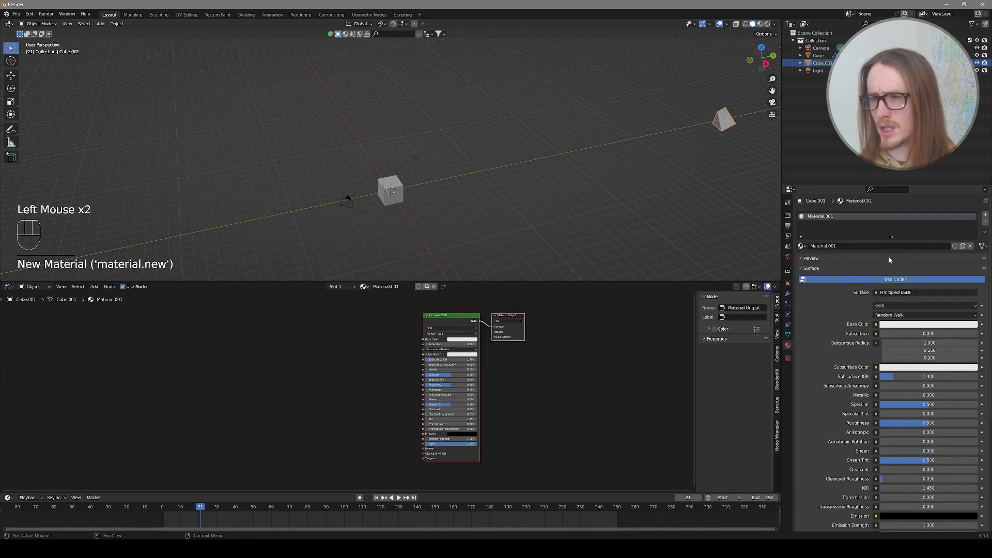
left_click_drag(891, 296, 886, 346)
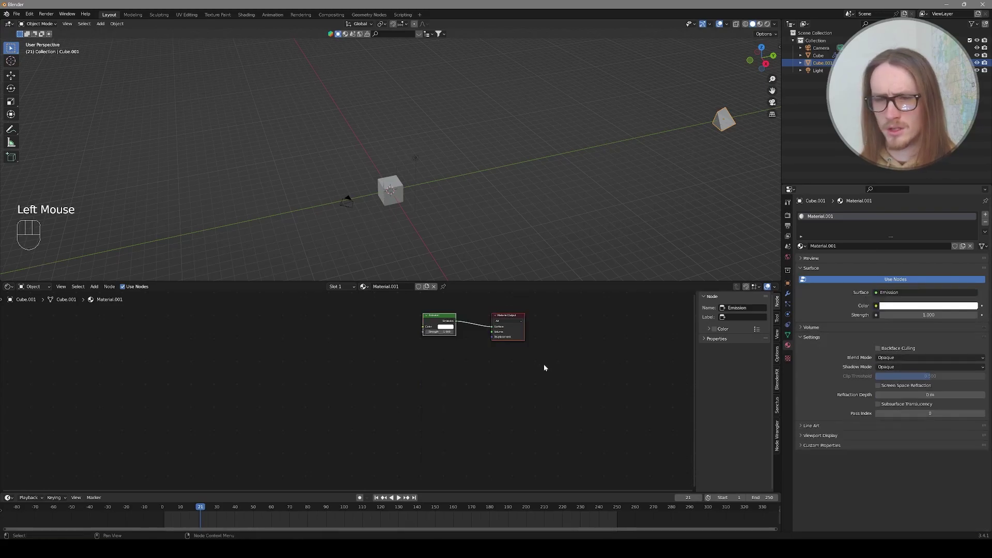
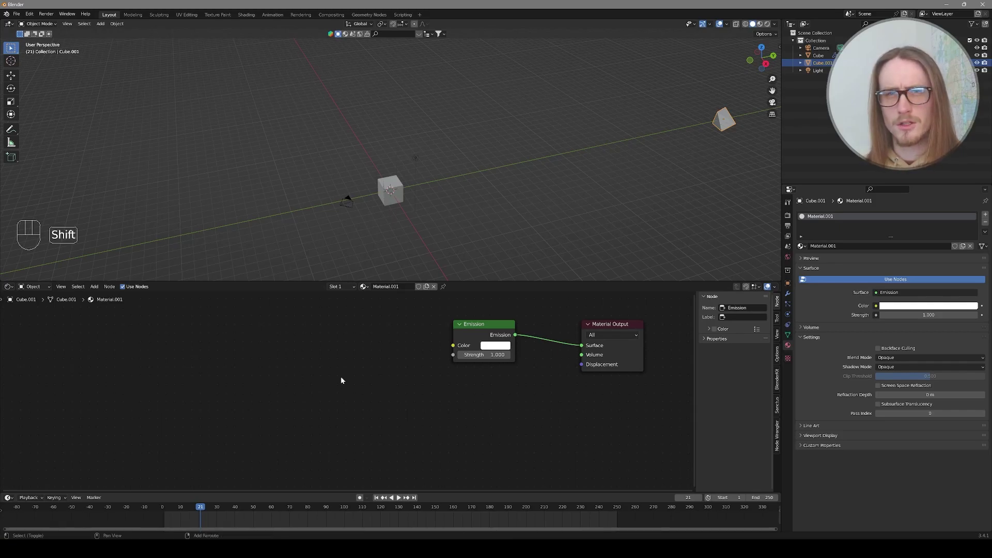
Step: Add a Particle Info node and a ColorRamp driven by its Velocity output
key("shift+a")
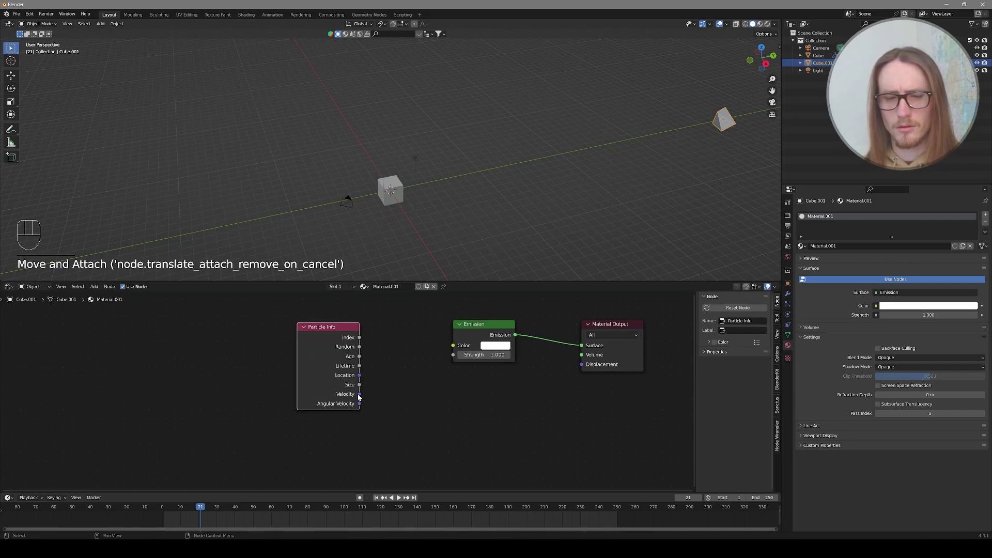
left_click(362, 396)
left_click_drag(404, 390, 237, 345)
left_click(238, 344)
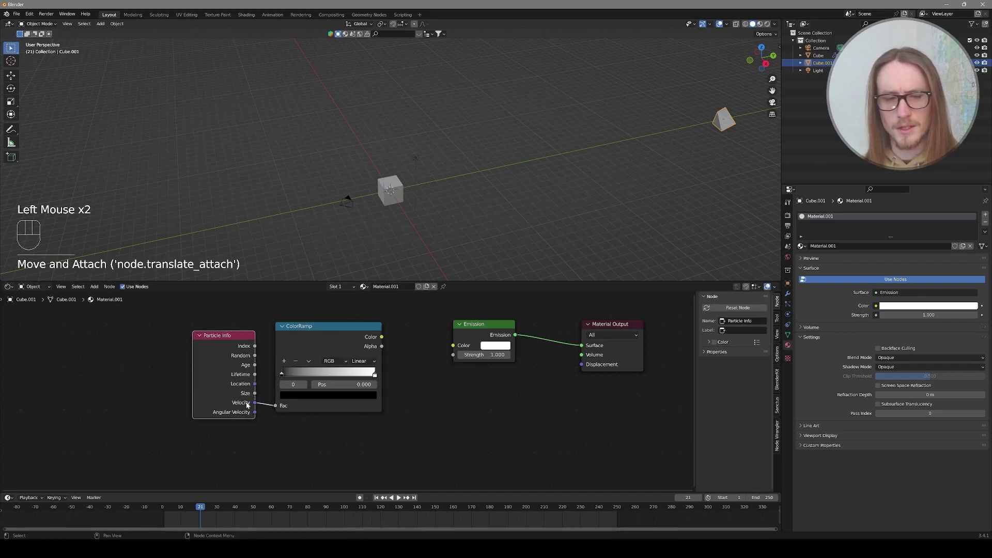
Step: Connect the ColorRamp colour into the Emission shader's Color input
left_click(296, 405)
left_click(376, 377)
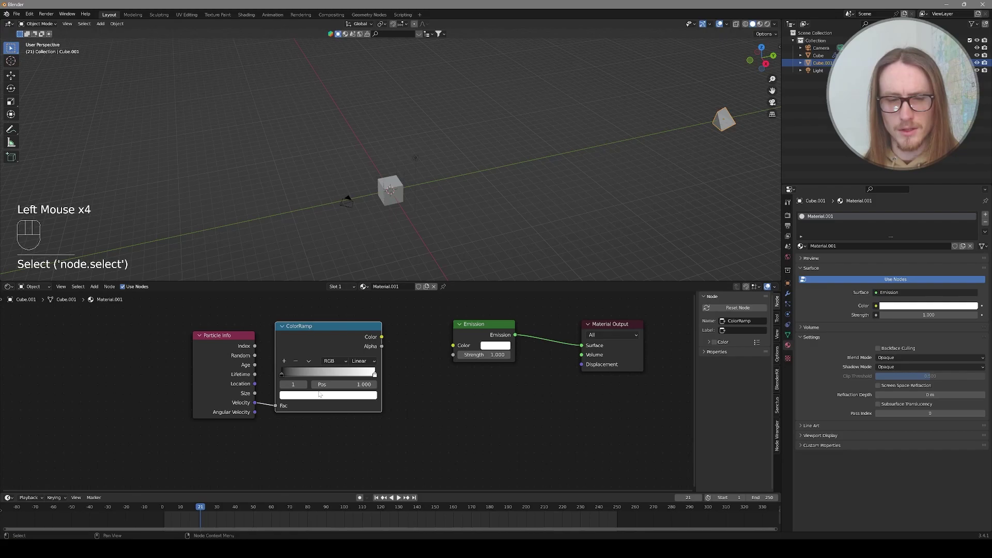
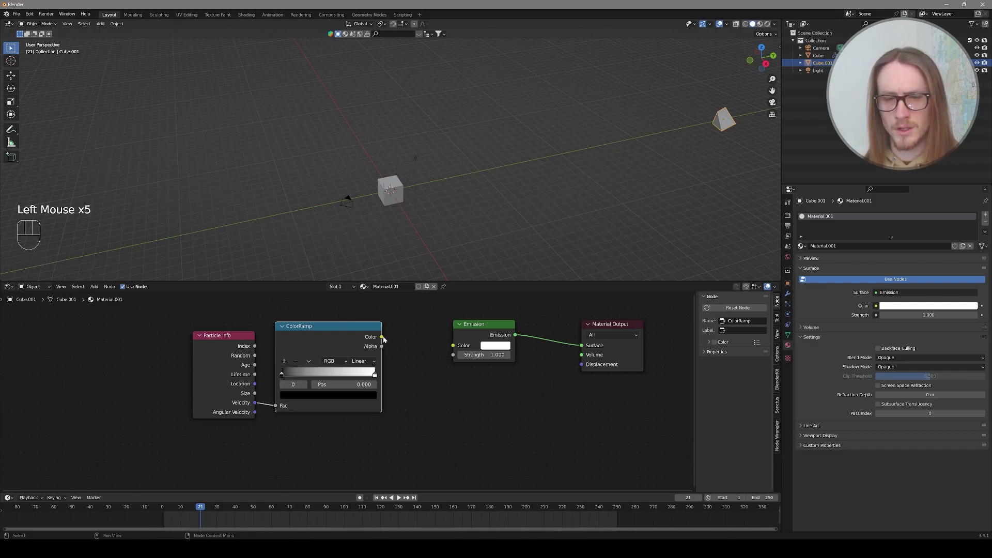
left_click_drag(384, 339, 451, 349)
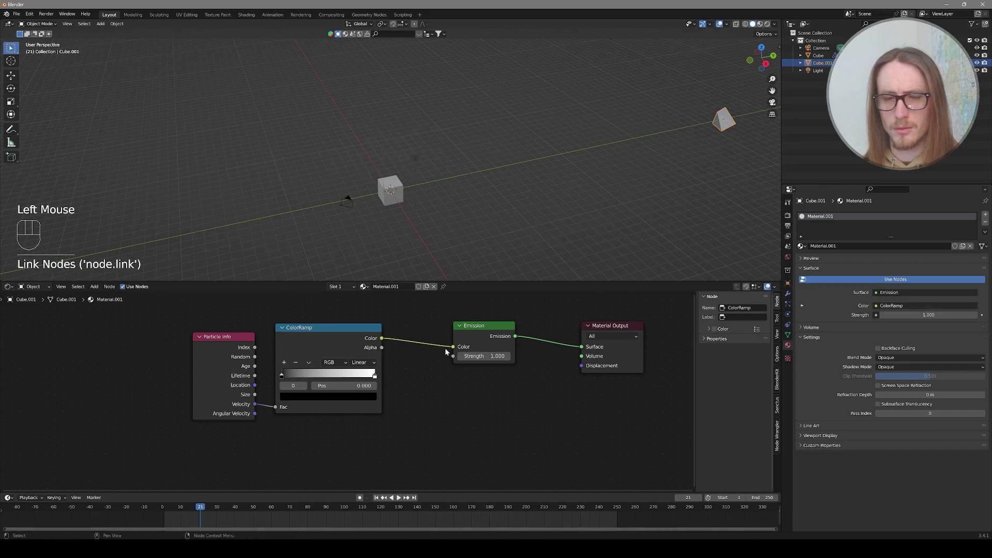
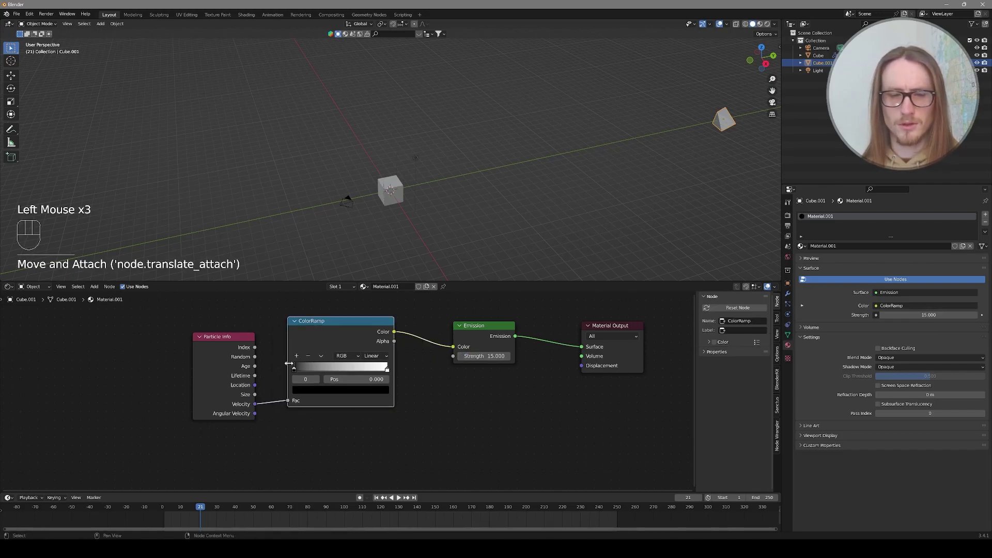
Step: Set the ramp's start stop to a deep blue
left_click(296, 372)
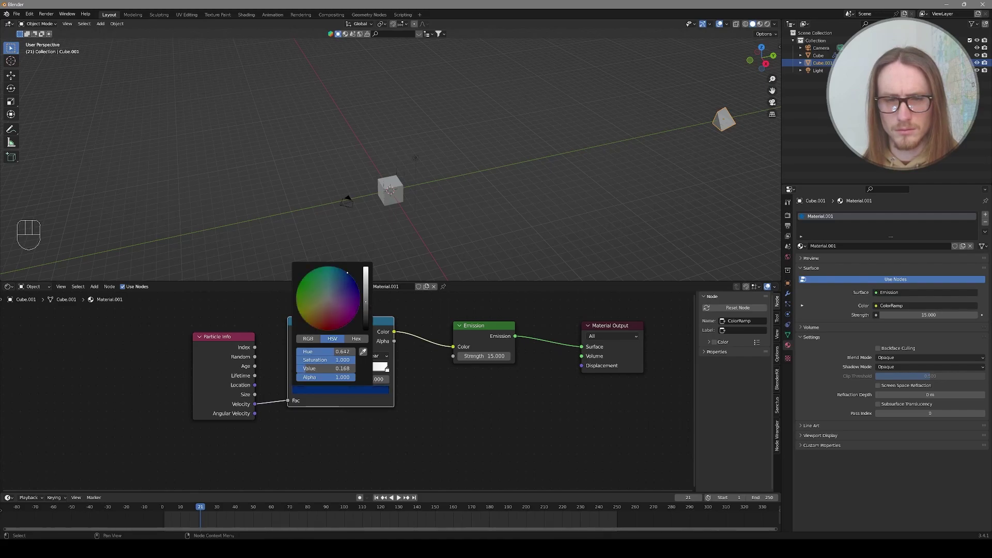
left_click(420, 493)
left_click(386, 370)
Step: Set the ramp's end stop to light cyan and confirm the colours
left_click(390, 372)
left_click(368, 393)
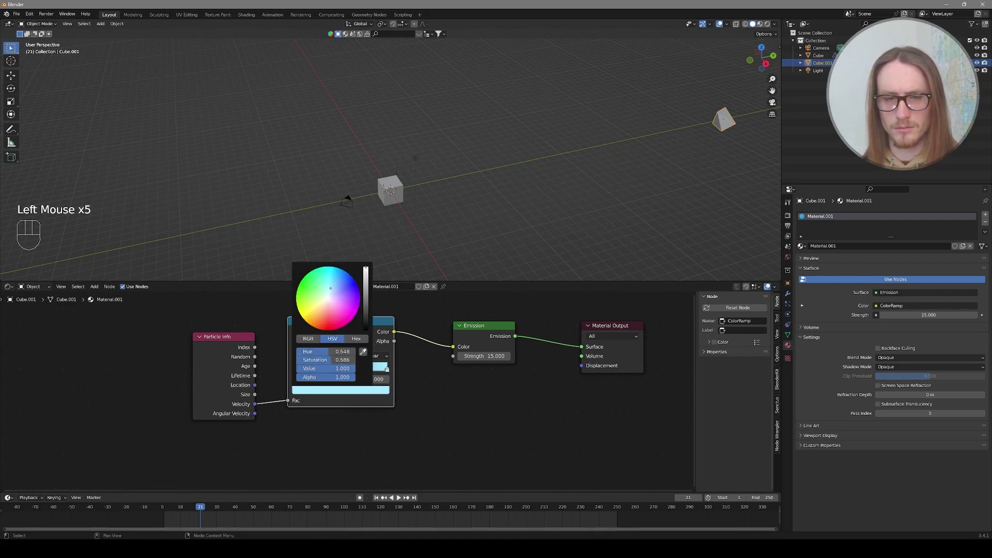
left_click(422, 477)
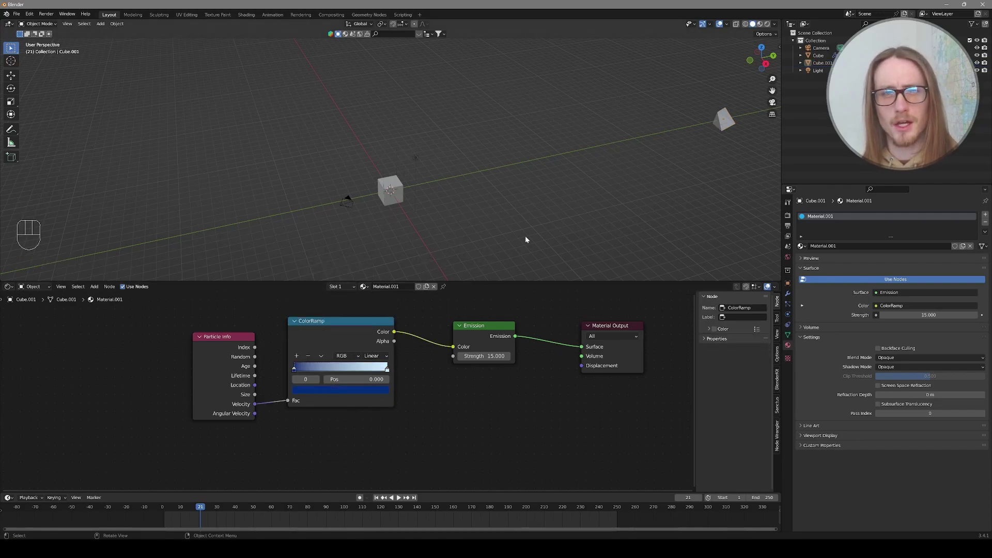
Step: Switch the render engine to Cycles on GPU Compute with 50/500 samples and show Rendered shading
left_click(790, 218)
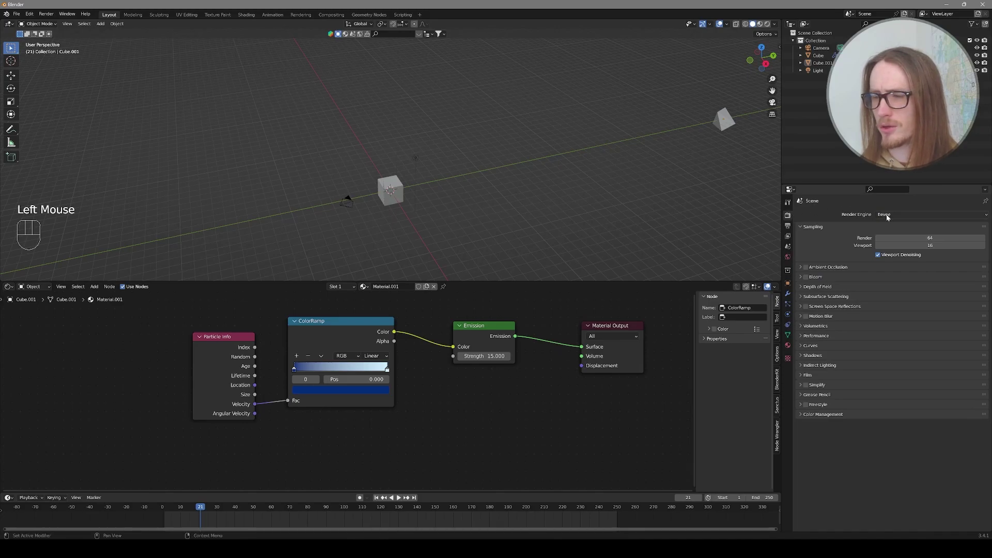
left_click_drag(888, 217, 895, 245)
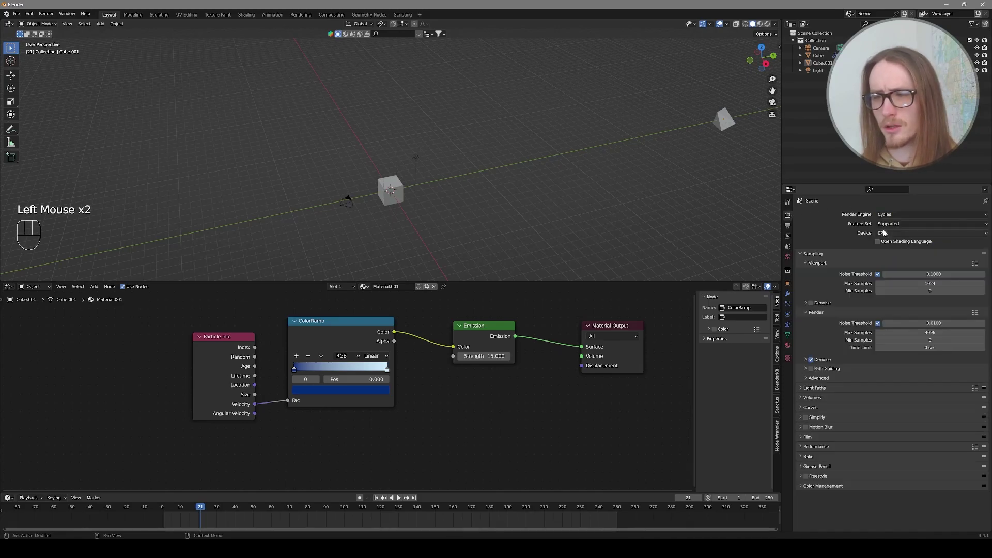
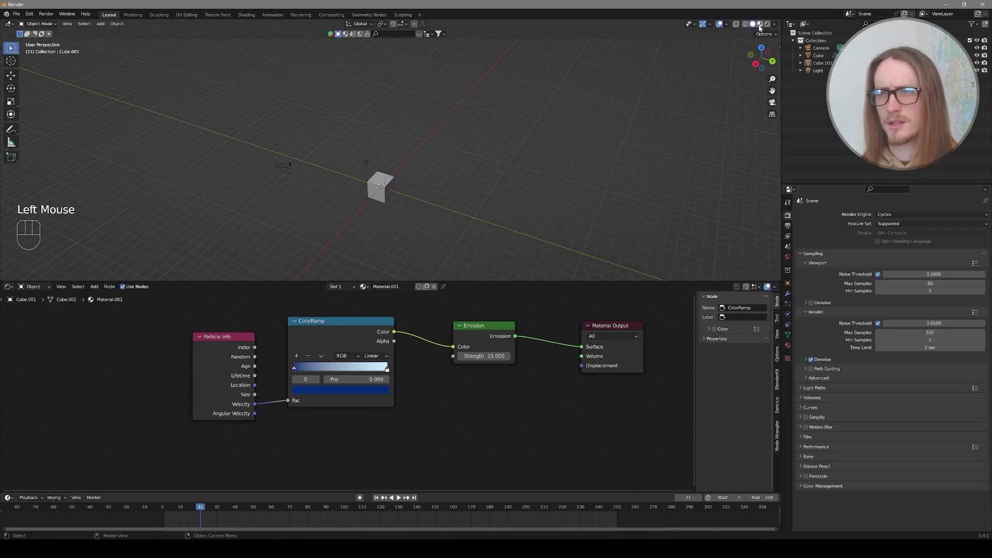
left_click(768, 26)
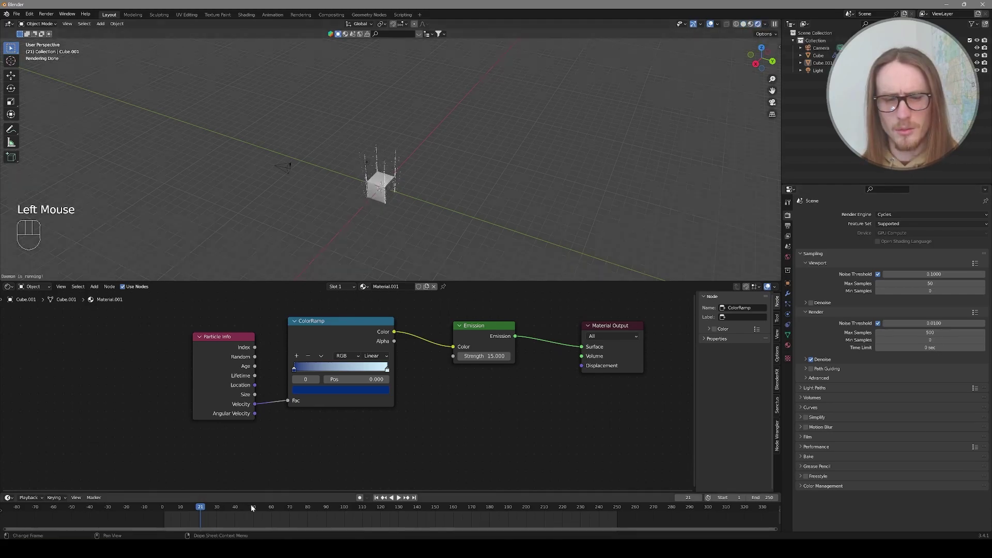
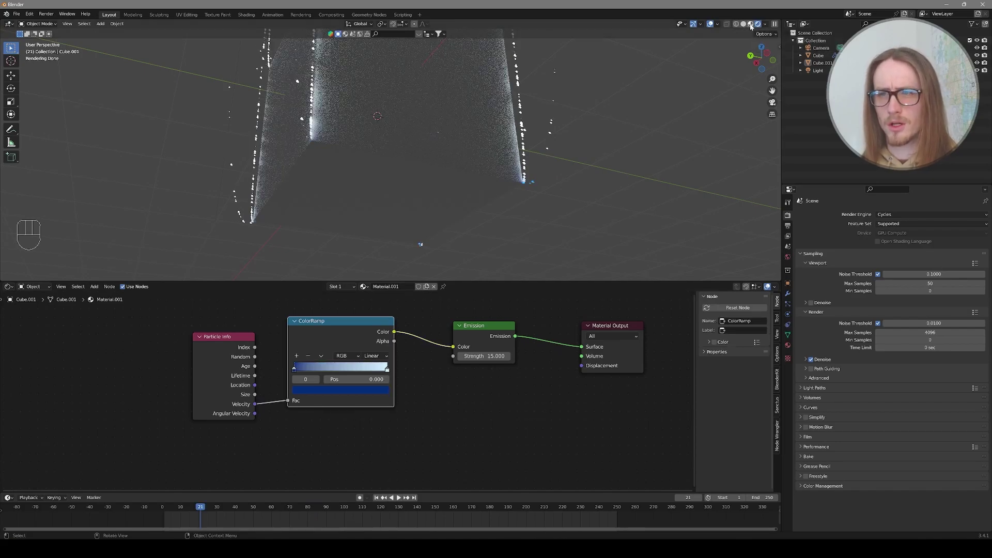
Step: In Solid shading add a middle ColorRamp stop near 0.544 and colour it orange
left_click(752, 27)
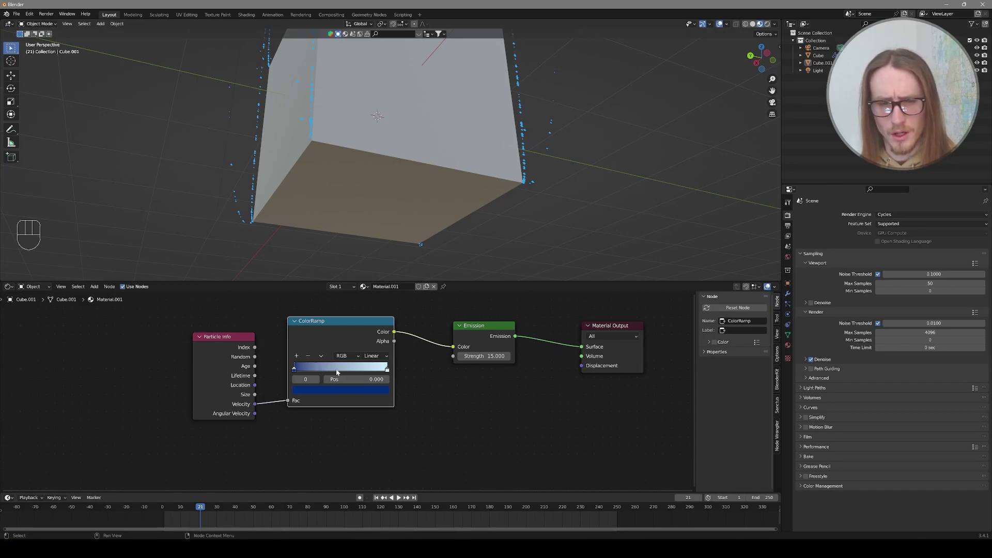
left_click(338, 371)
left_click(338, 371)
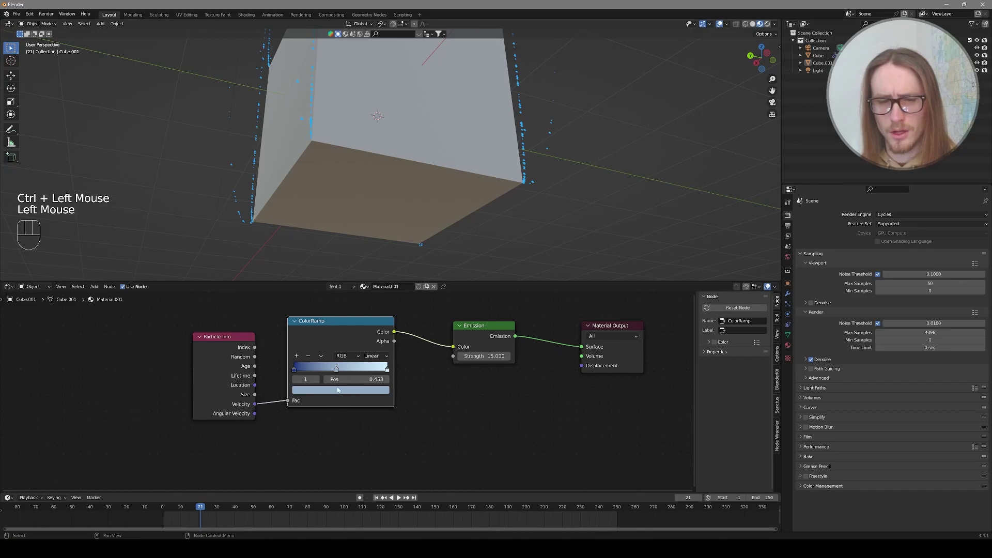
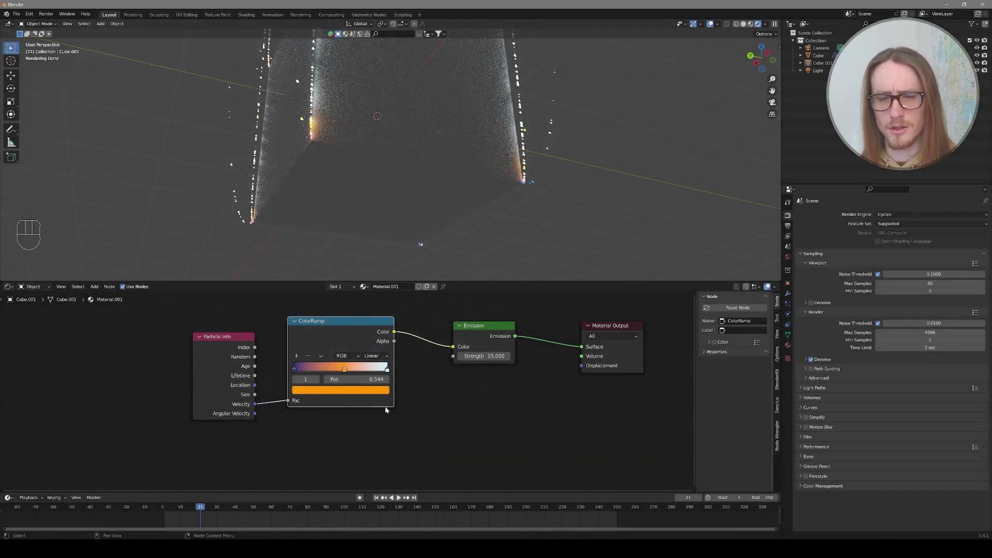
left_click(328, 348)
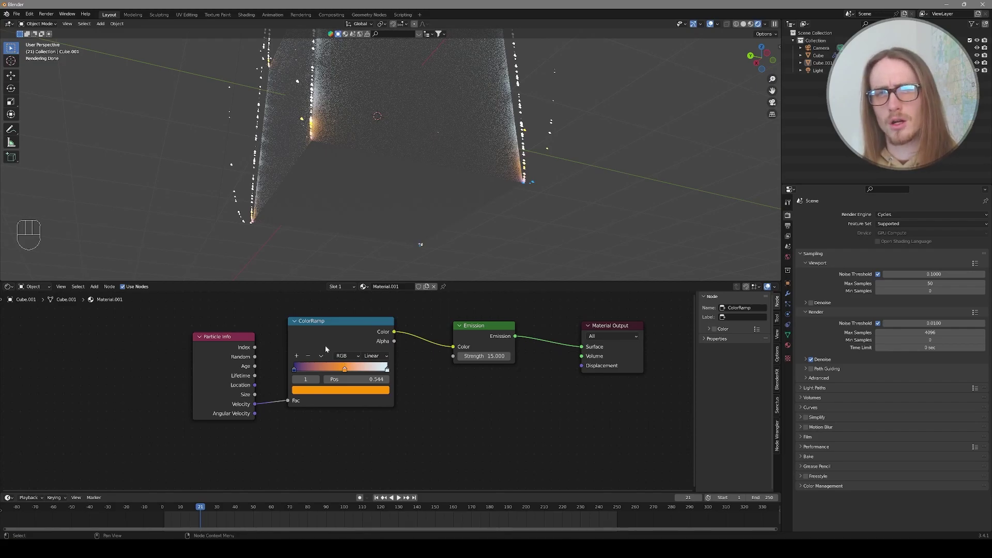
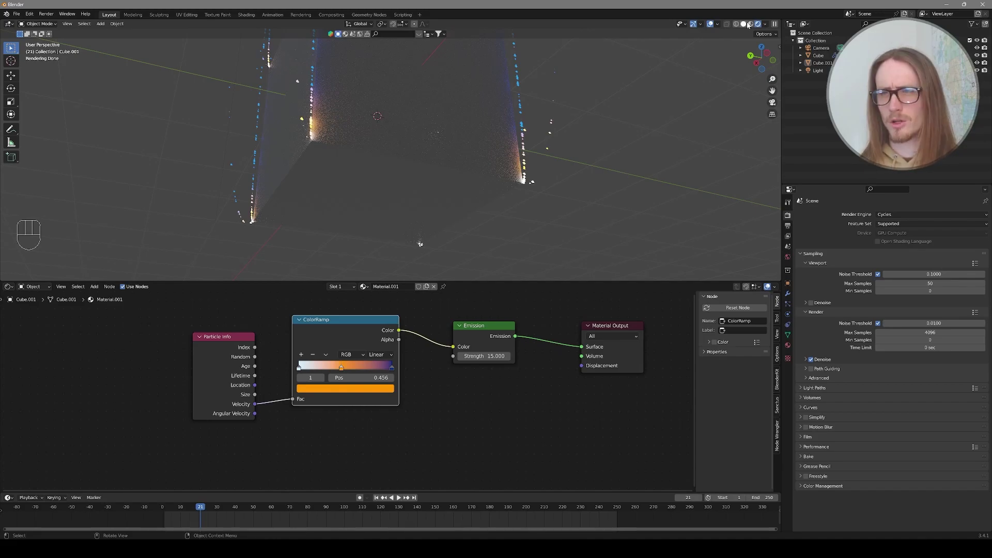
Step: Delete the extra object and add a mesh plane as a large ground under the cube
left_click(753, 25)
key("Delete")
middle_click(405, 224)
scroll("up", 3)
left_click(424, 277)
middle_click(418, 238)
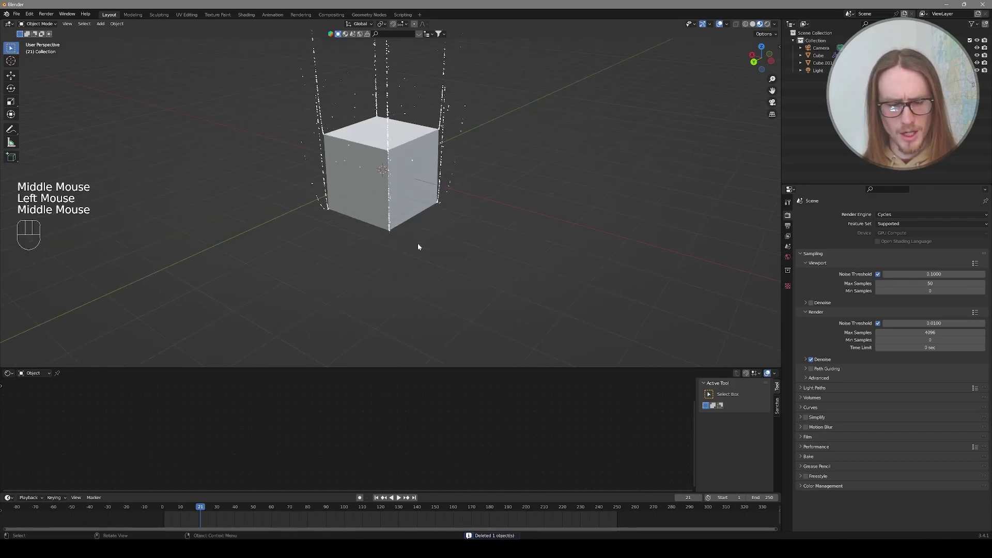
key("shift+a")
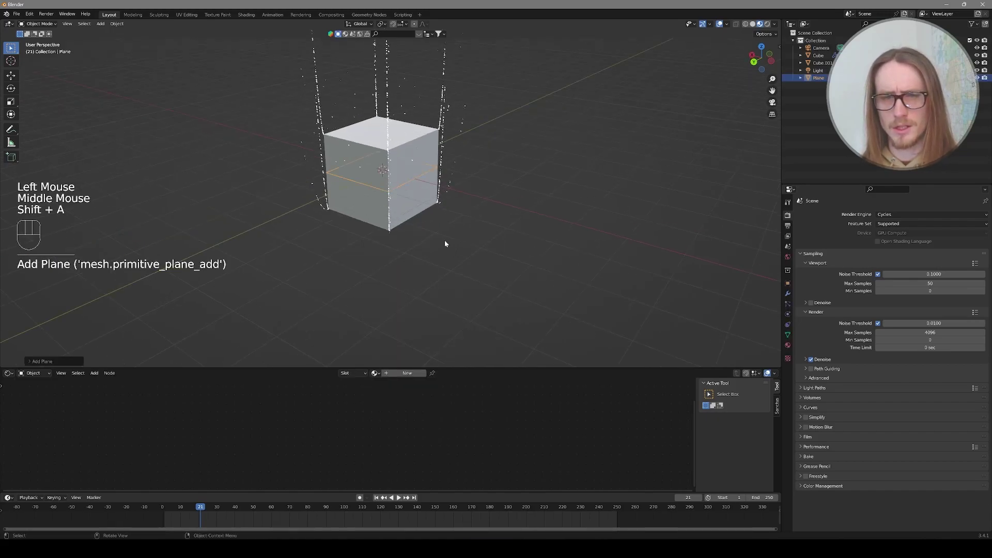
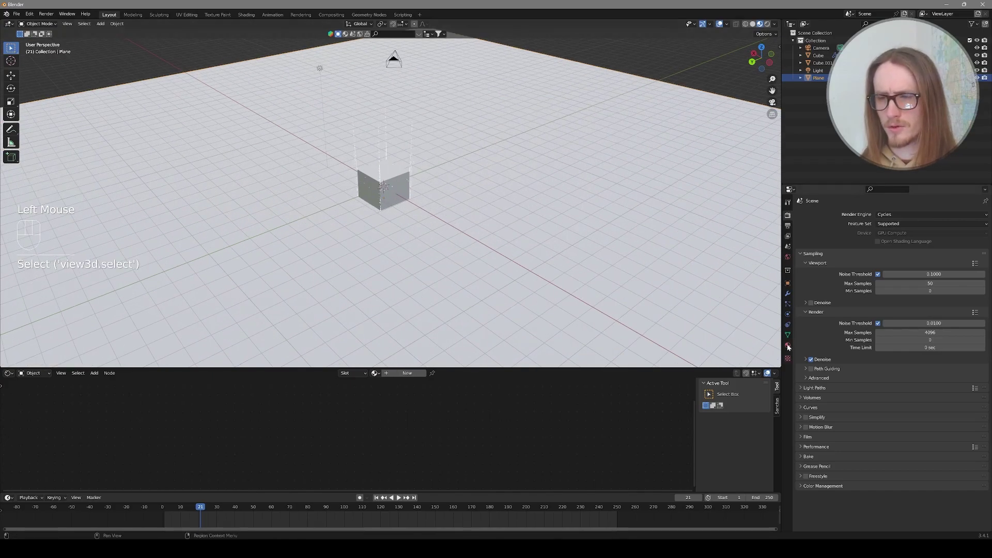
Step: Set Material.002 Transmission 1.0, Metallic ~0.396, Roughness ~0.049 and adjust preview lighting
left_click(789, 347)
left_click(842, 245)
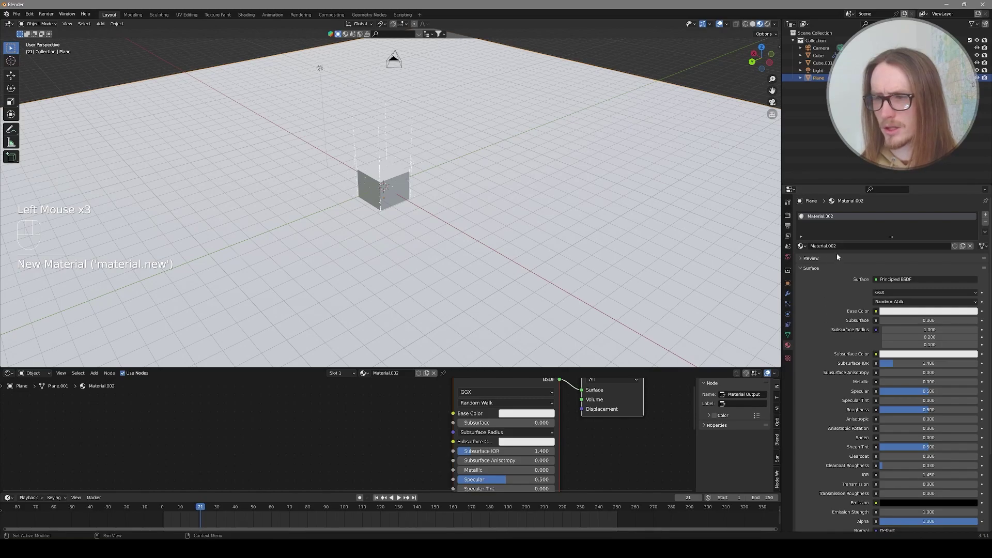
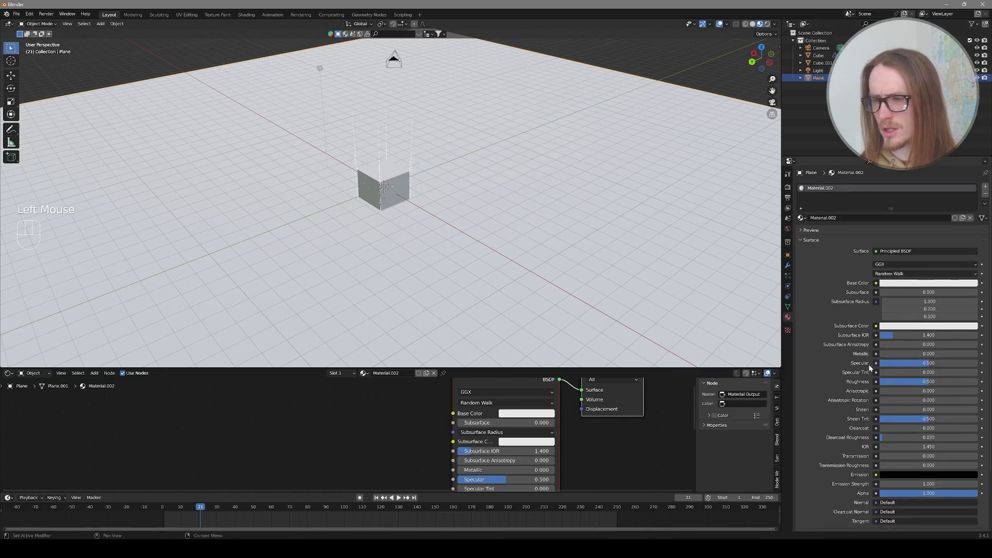
scroll("down", 3)
scroll("up", 3)
scroll("down", 3)
left_click_drag(892, 406, 980, 407)
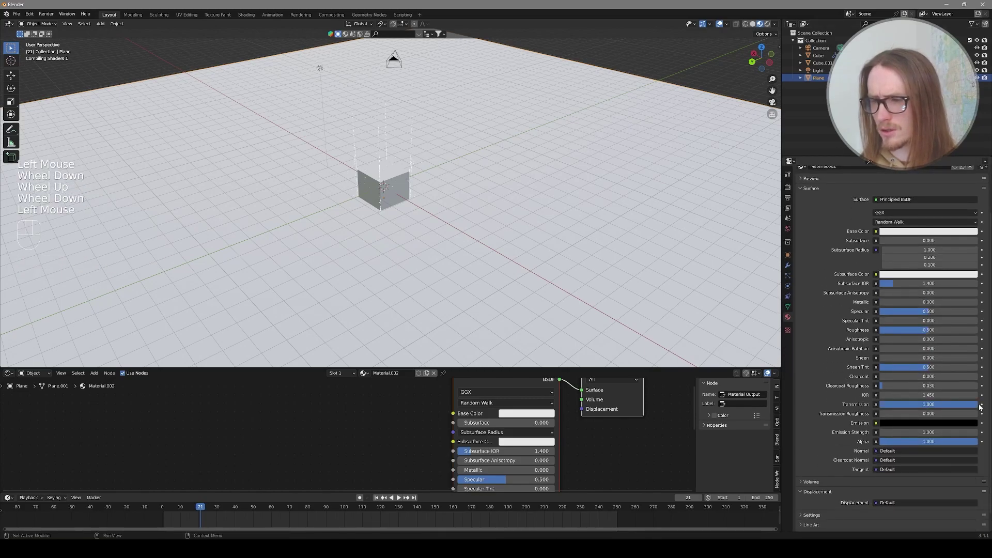
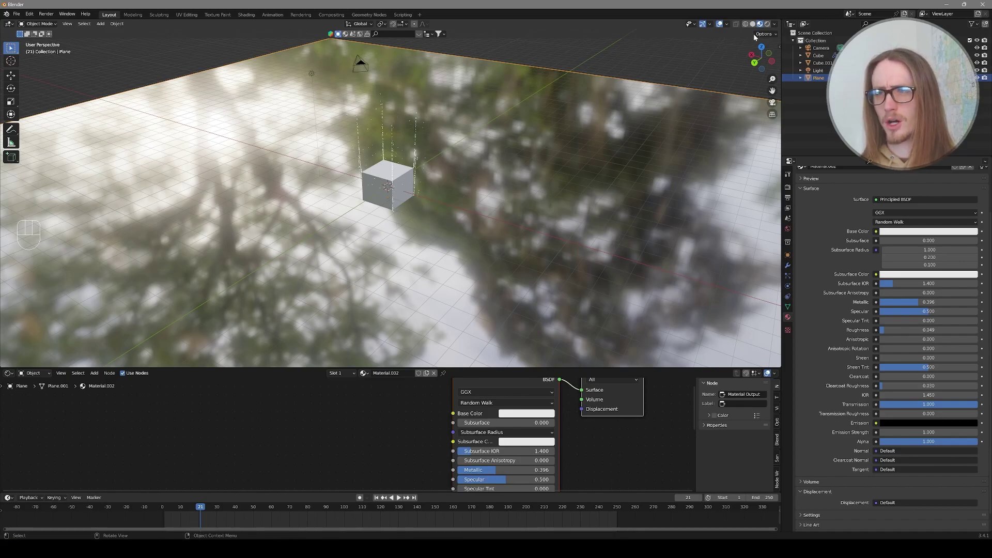
left_click_drag(777, 26, 691, 116)
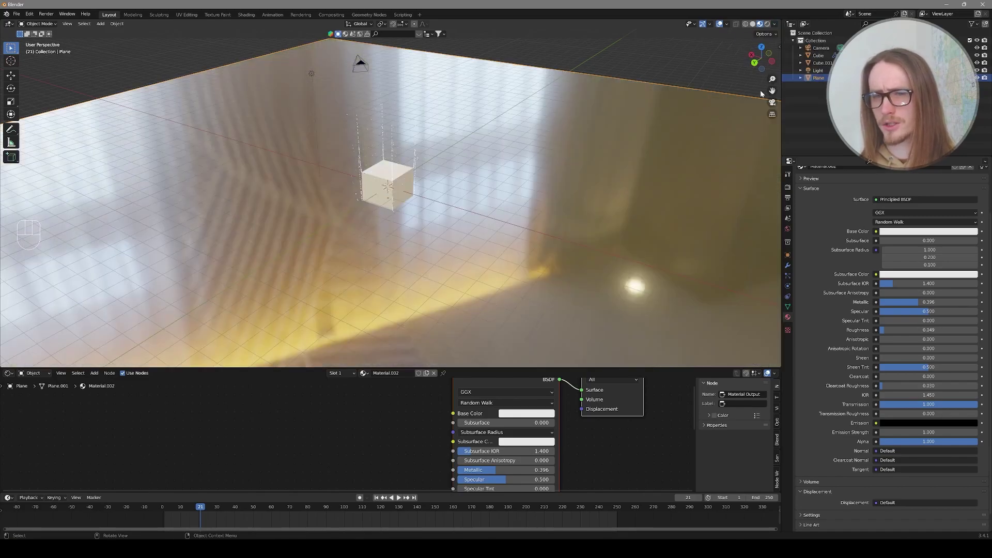
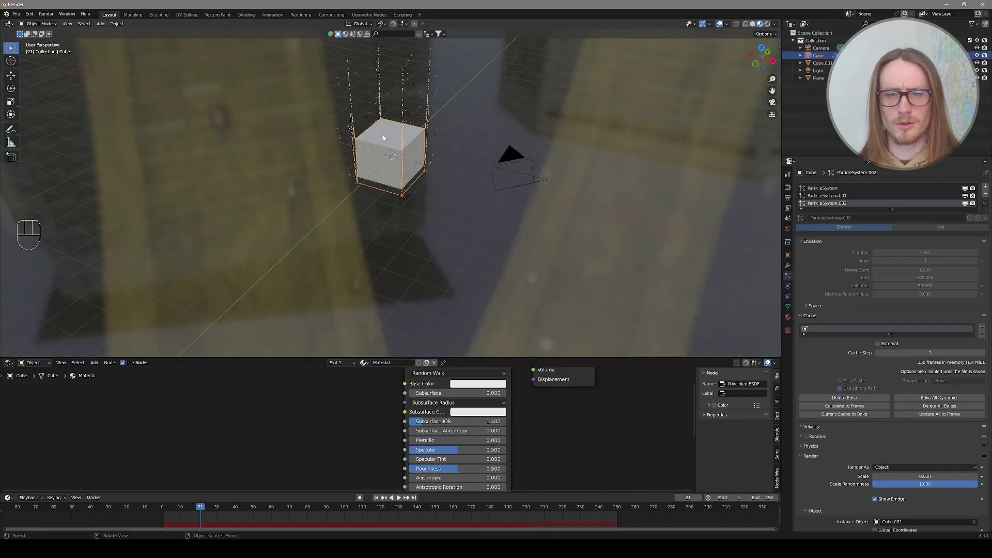
Step: Disable Show Emitter under Render in the cube's particle properties
scroll("down", 3)
scroll("up", 3)
scroll("down", 3)
left_click(878, 400)
scroll("down", 3)
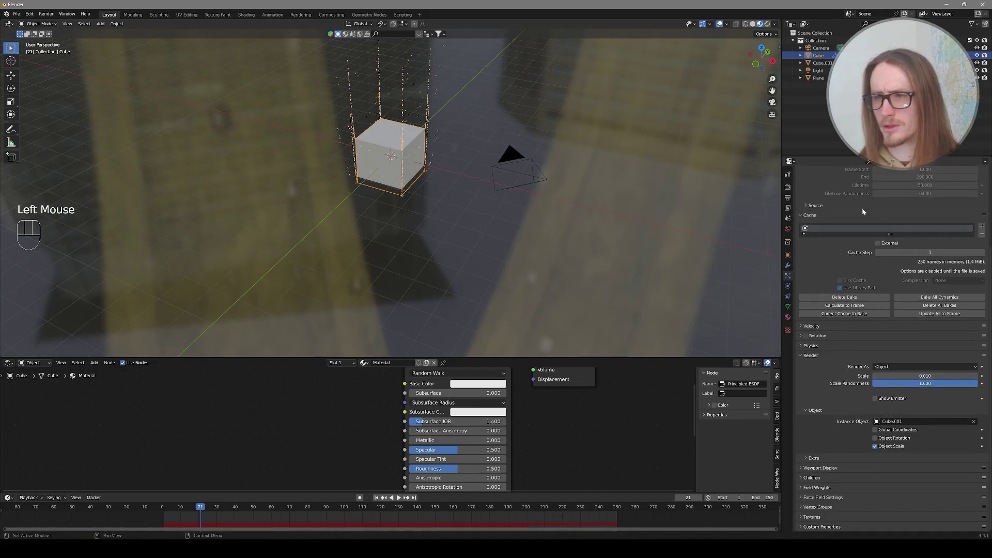
scroll("up", 3)
scroll("down", 3)
scroll("up", 3)
Step: Disable Show Emitter under Viewport Display so only the particles show
left_click(834, 197)
scroll("down", 3)
left_click(877, 468)
key("v")
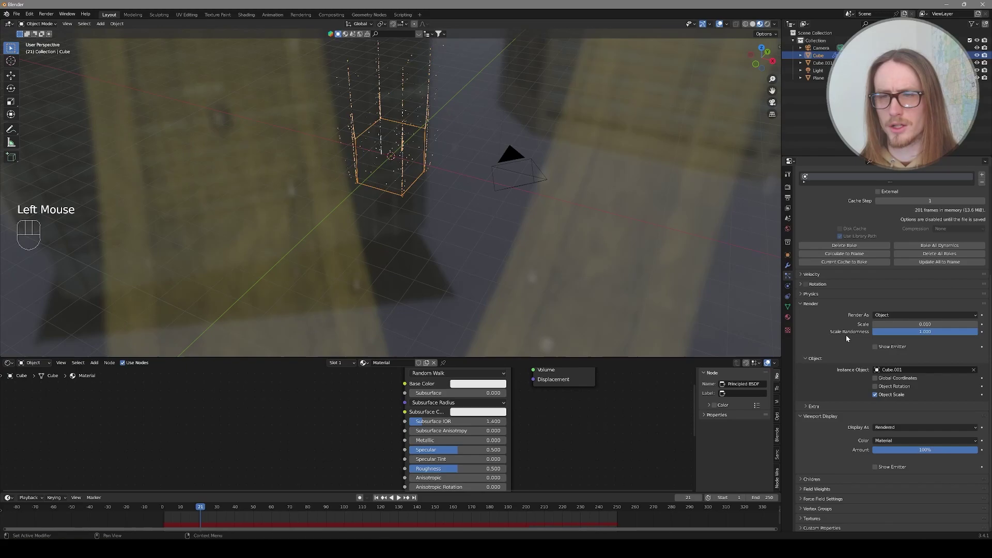
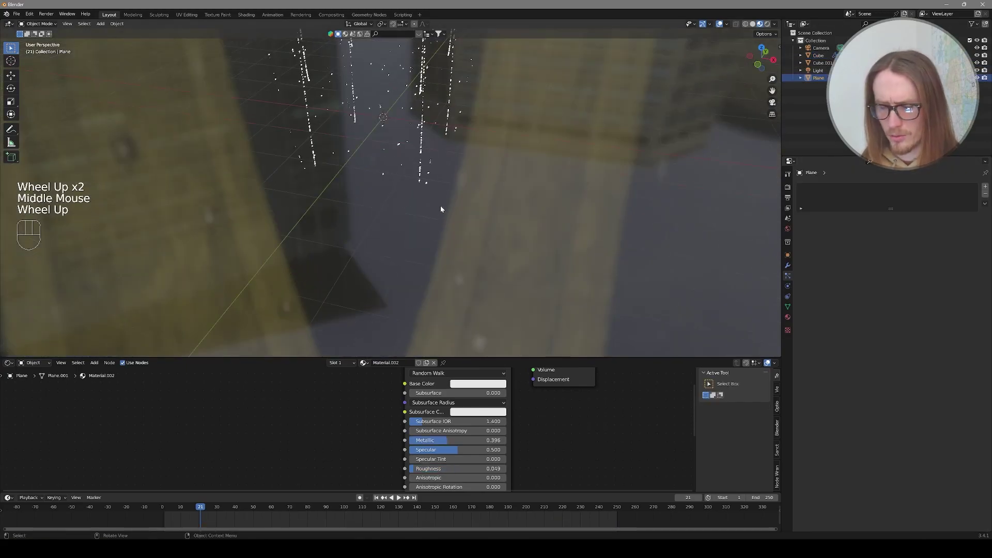
Step: Look through the camera and enable Lock Camera to View in the View sidebar
key("KP_0")
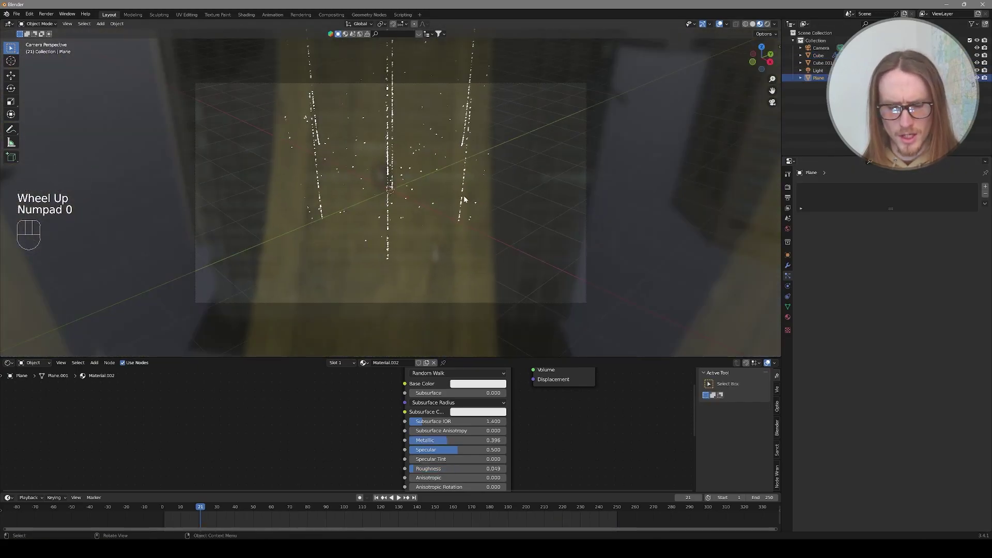
key("n")
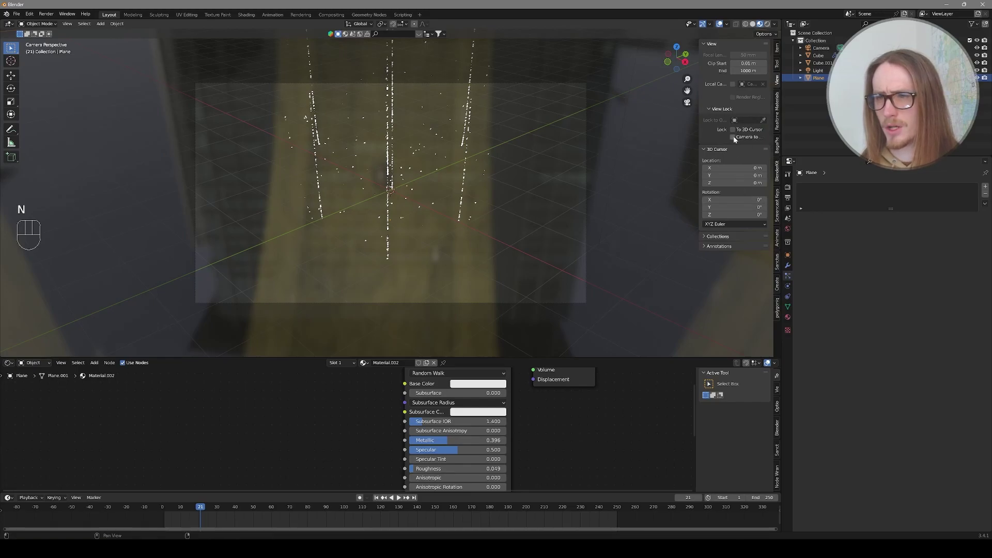
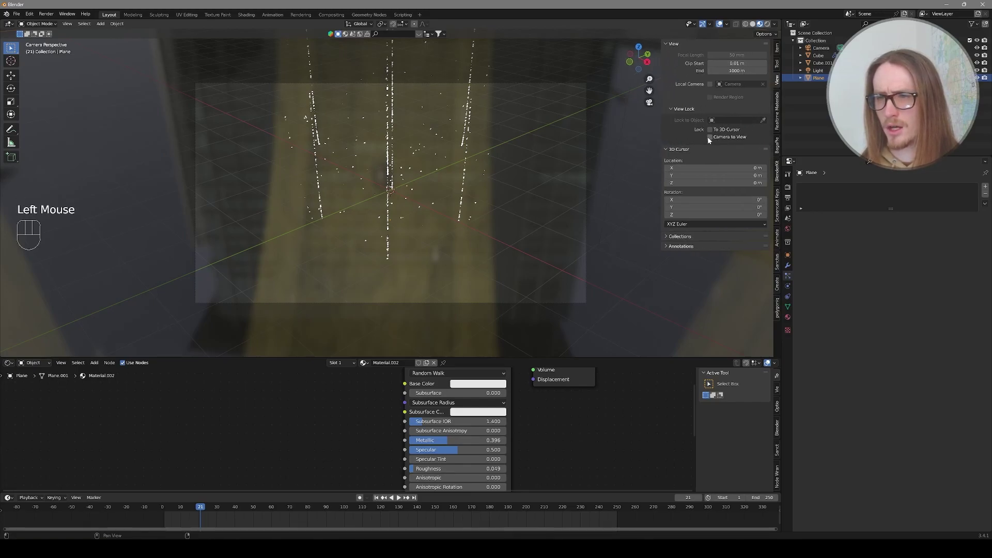
left_click(711, 140)
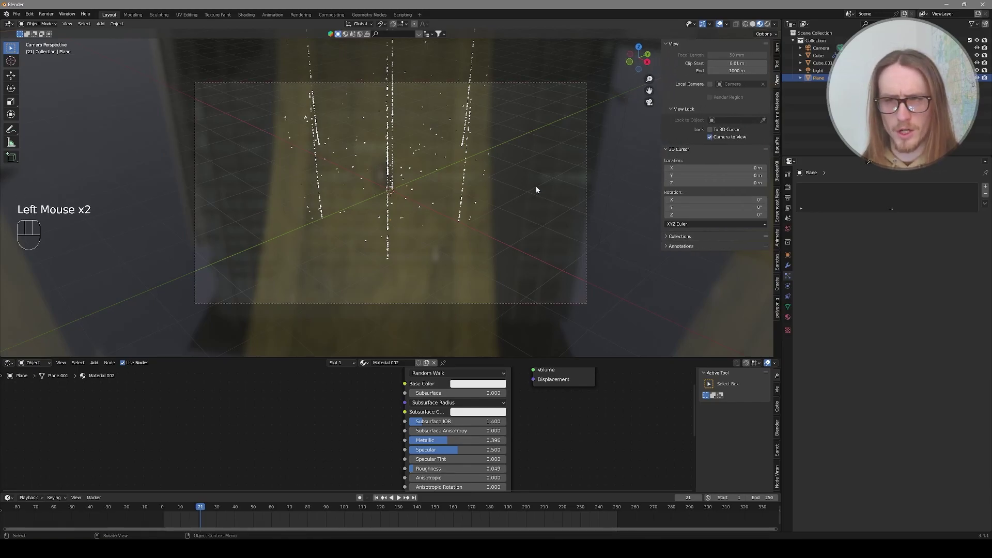
key("n")
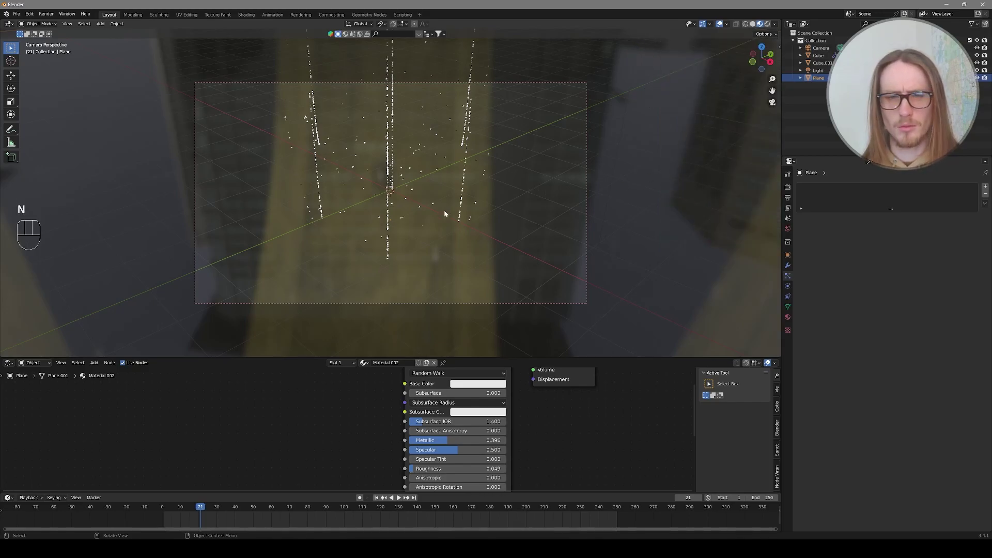
Step: Navigate the locked camera to look down on the particle streams over the ground plane
middle_click(414, 199)
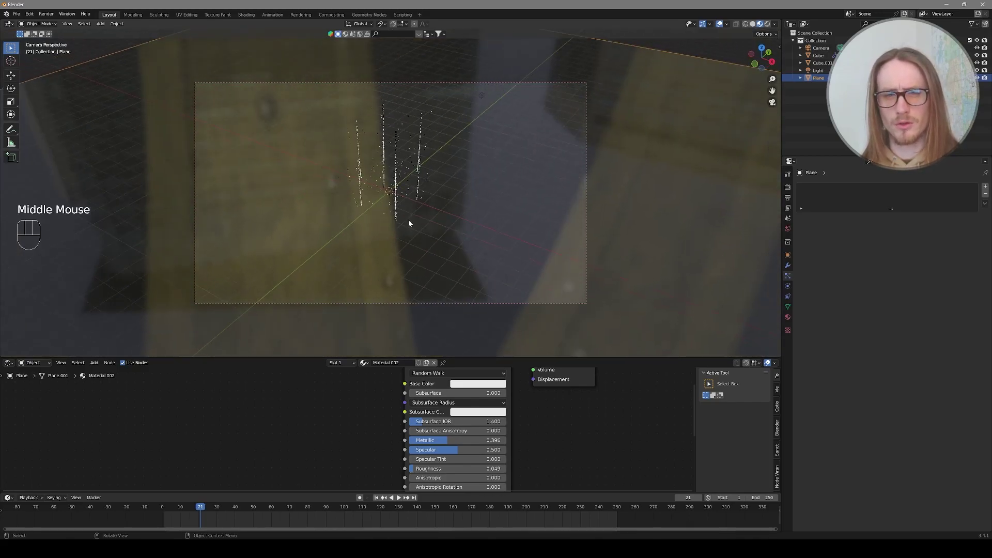
left_click_drag(410, 219, 403, 221)
scroll("down", 3)
middle_click(423, 209)
middle_click(460, 229)
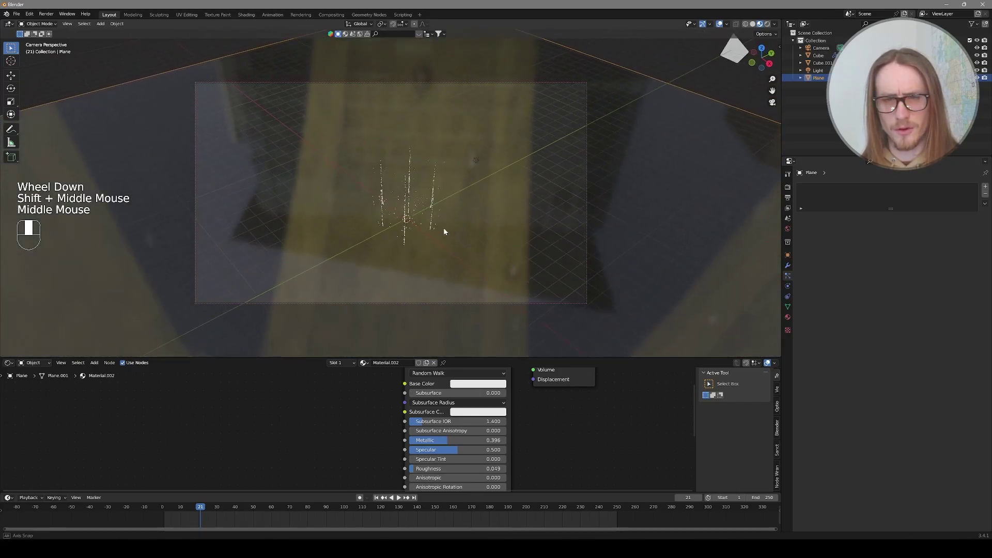
left_click_drag(442, 255, 431, 244)
left_click_drag(433, 243, 446, 203)
left_click(446, 203)
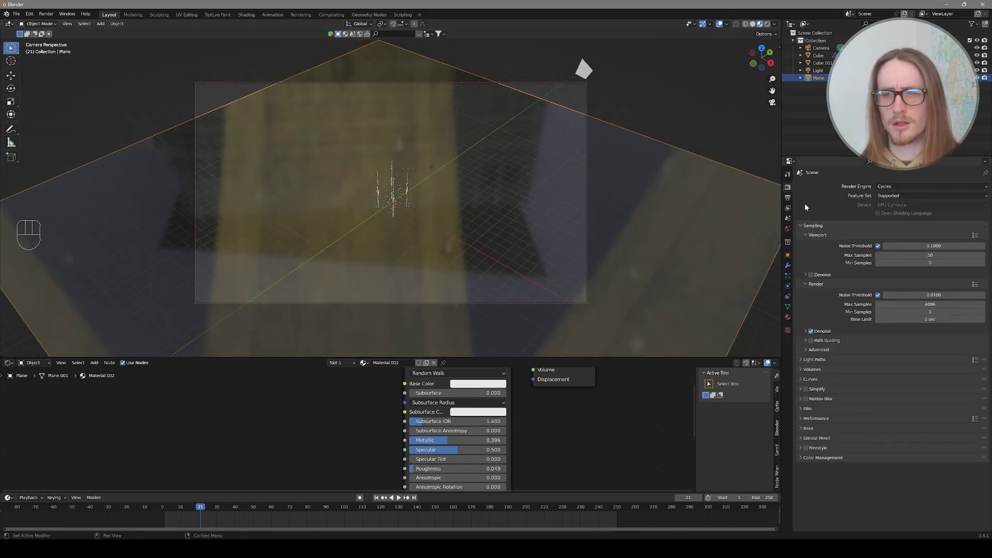
Step: Set the output resolution to 1080 × 1920 px for a vertical frame
left_click(790, 198)
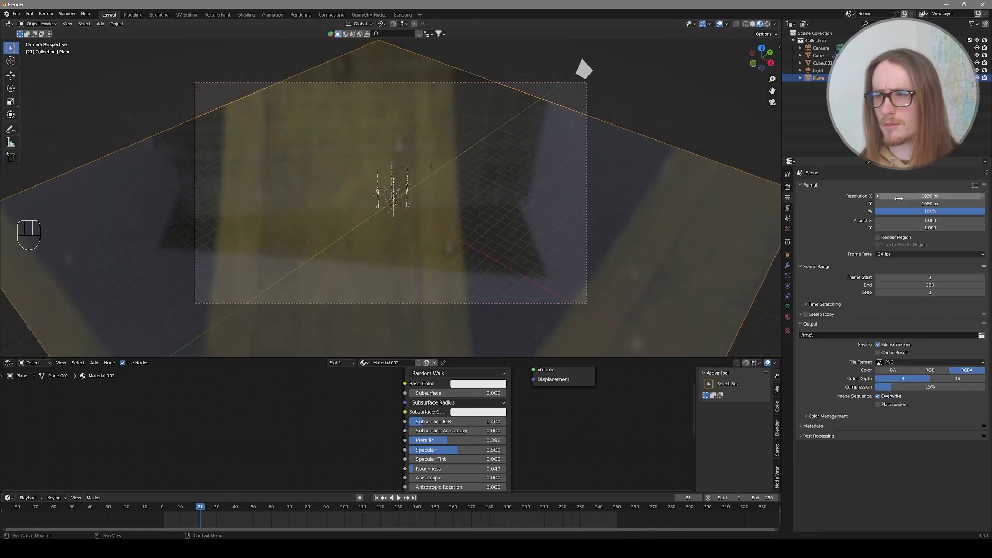
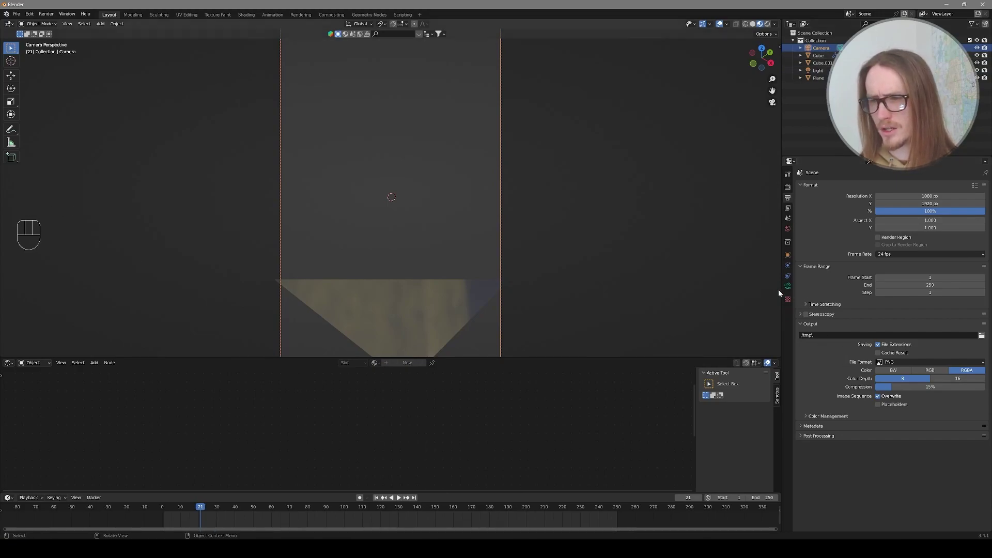
Step: Raise the camera's Clip End to 10000 m in Camera Data Properties
left_click(789, 288)
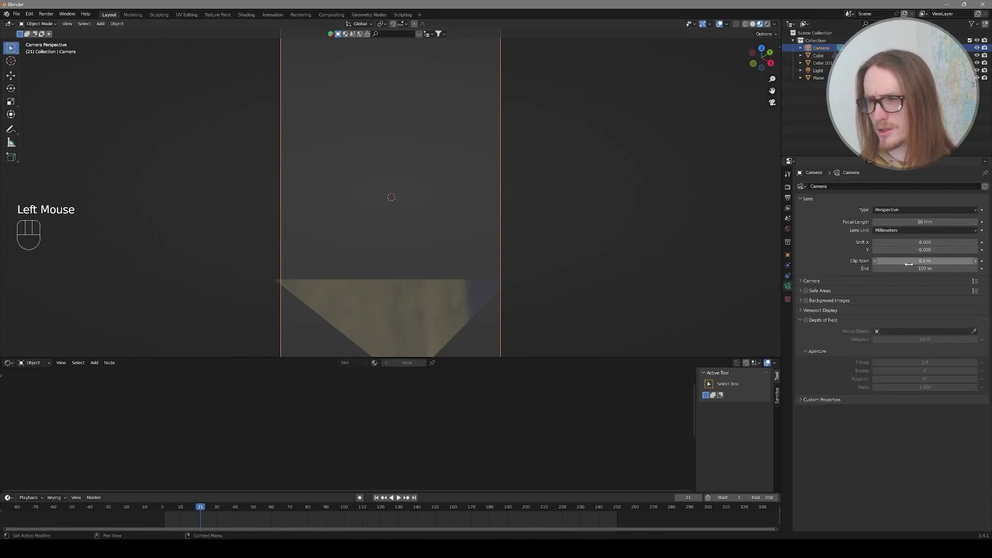
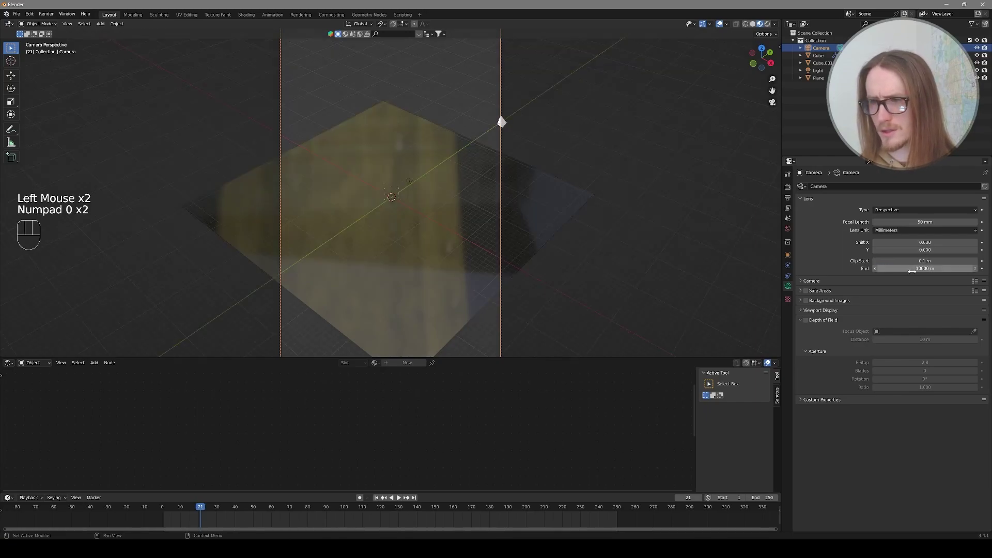
scroll("up", 3)
scroll("up", 3)
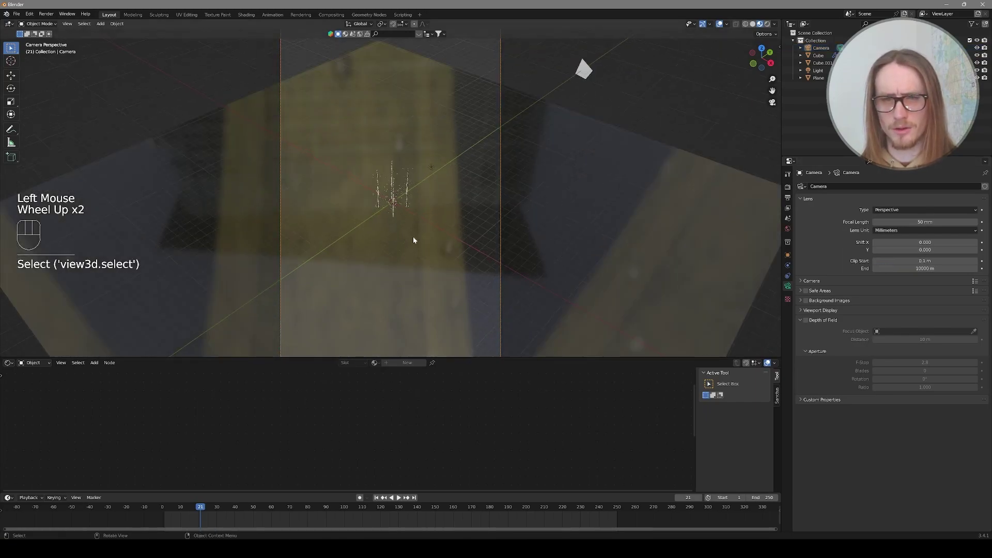
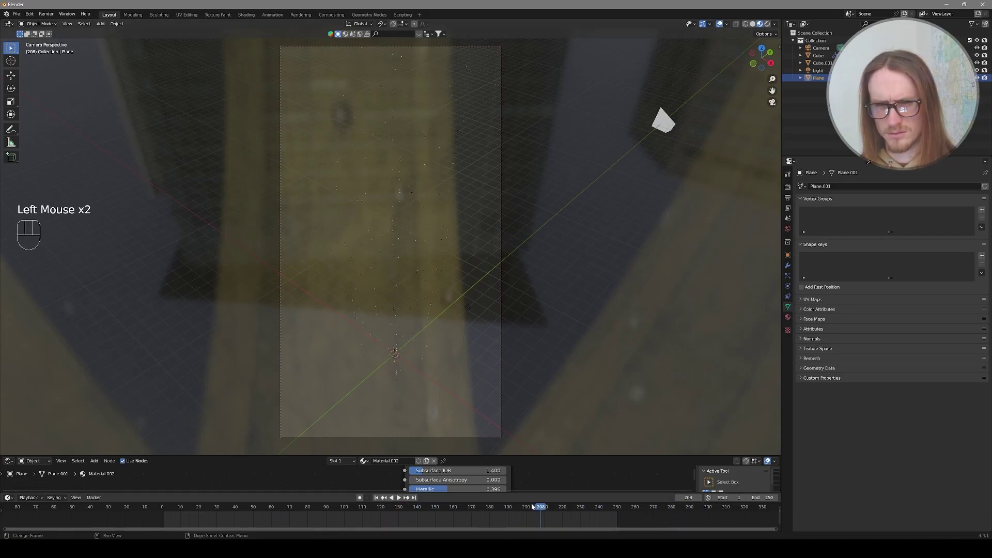
Step: Set Render Max Samples to 500 and point the output path to the River Drying Up folder
key("n")
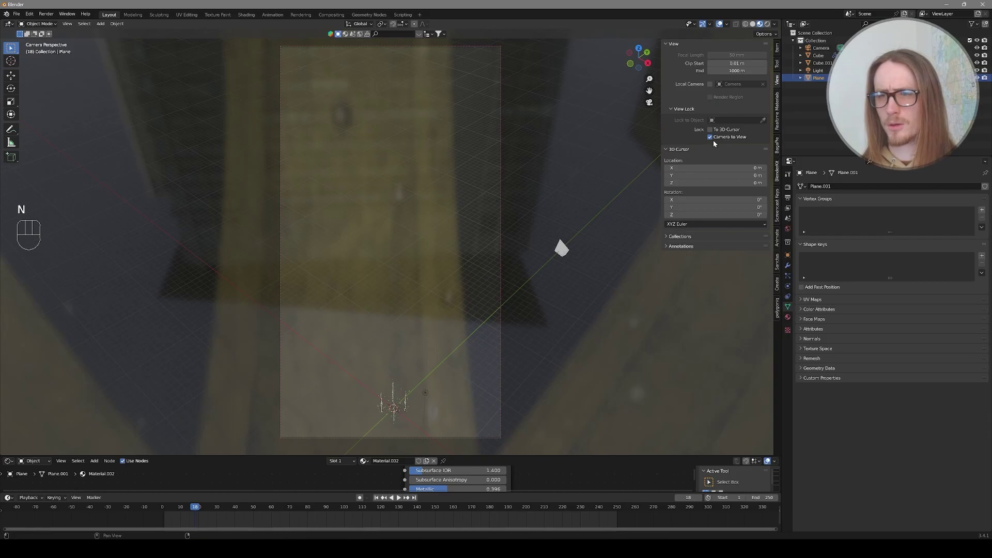
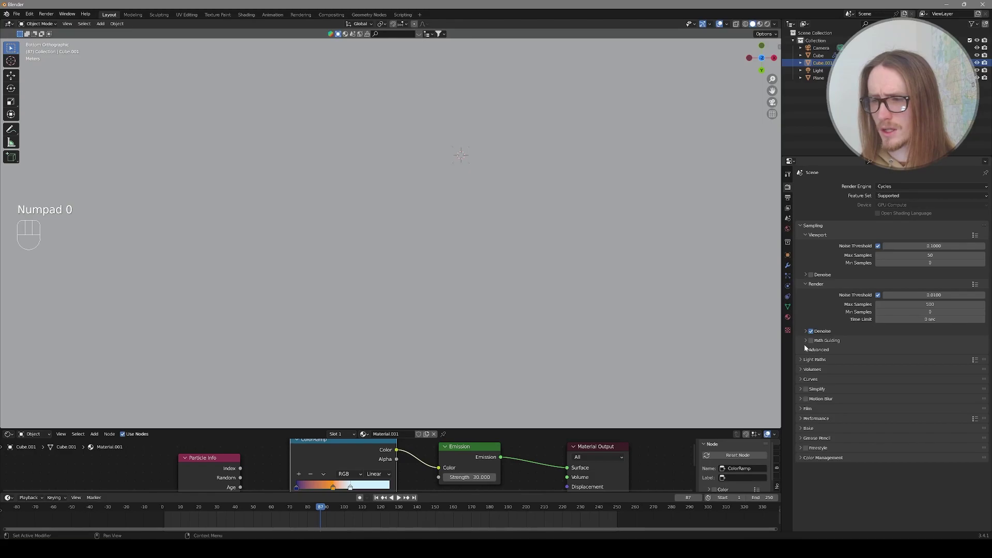
left_click(789, 200)
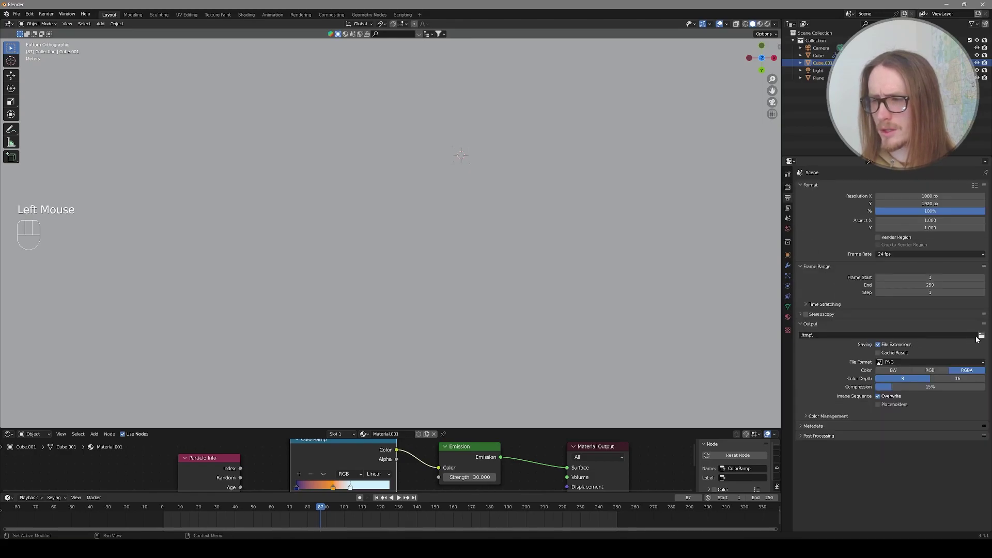